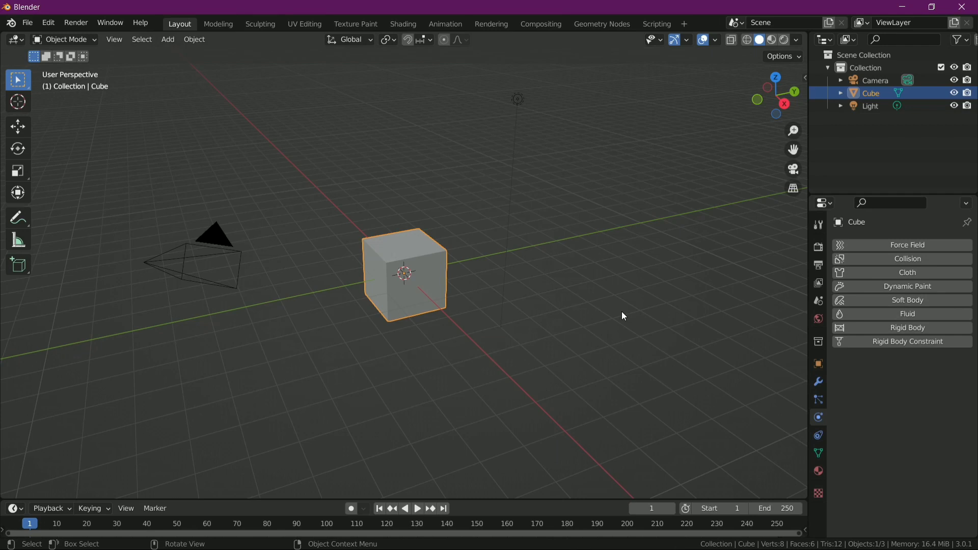
Step: Select the default cube and scale it up to about 3.95 to serve as the container
click(618, 305)
scroll(up, 3)
drag(615, 311, 621, 297)
scroll(down, 3)
key(s)
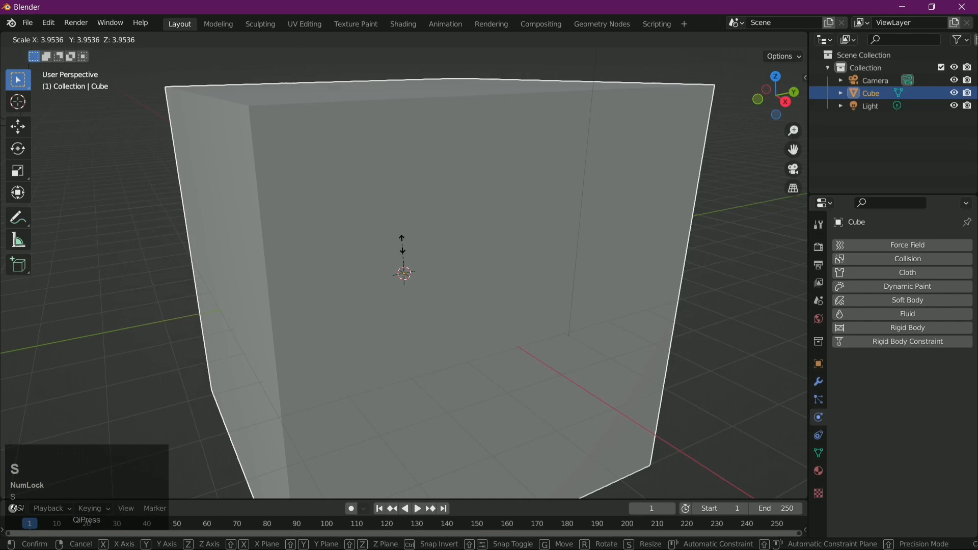
key(s)
scroll(down, 3)
drag(548, 341, 566, 298)
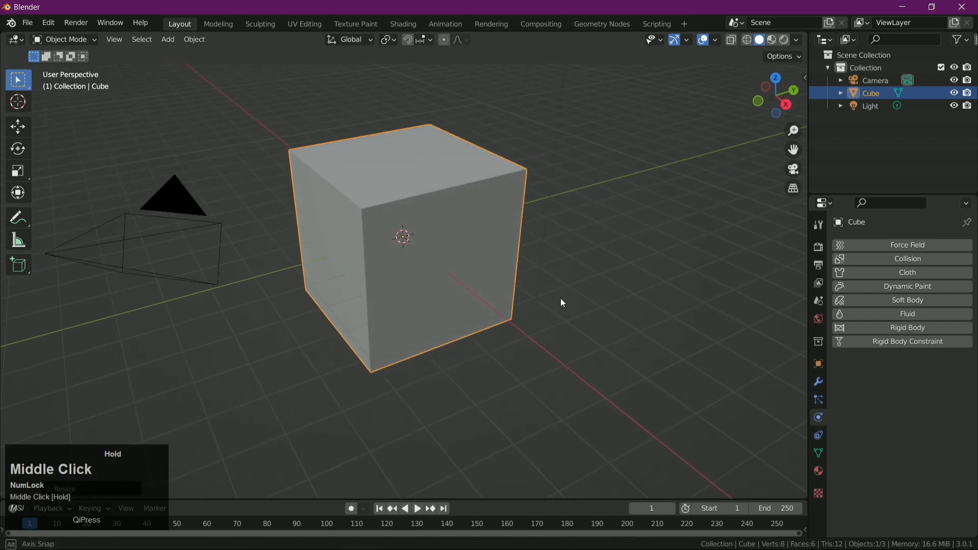
scroll(up, 3)
drag(565, 293, 606, 182)
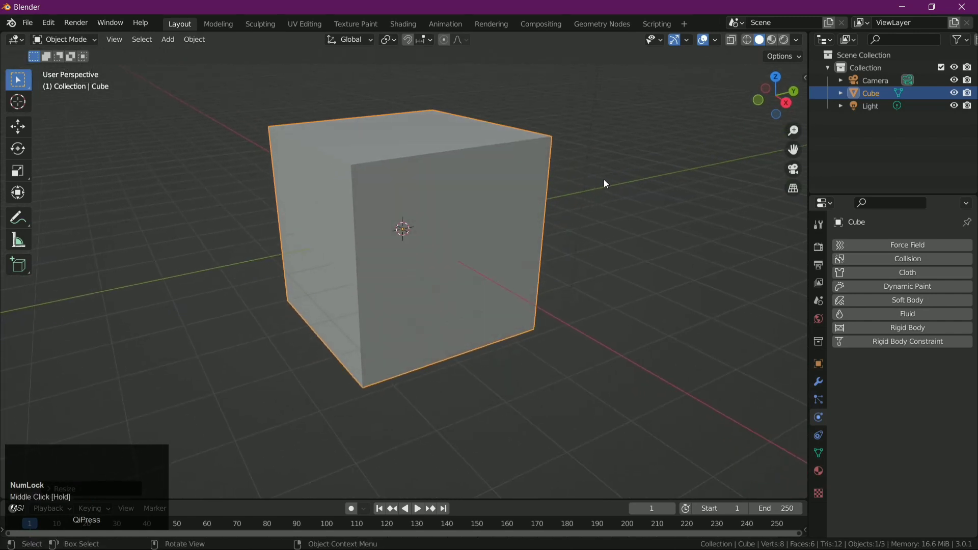
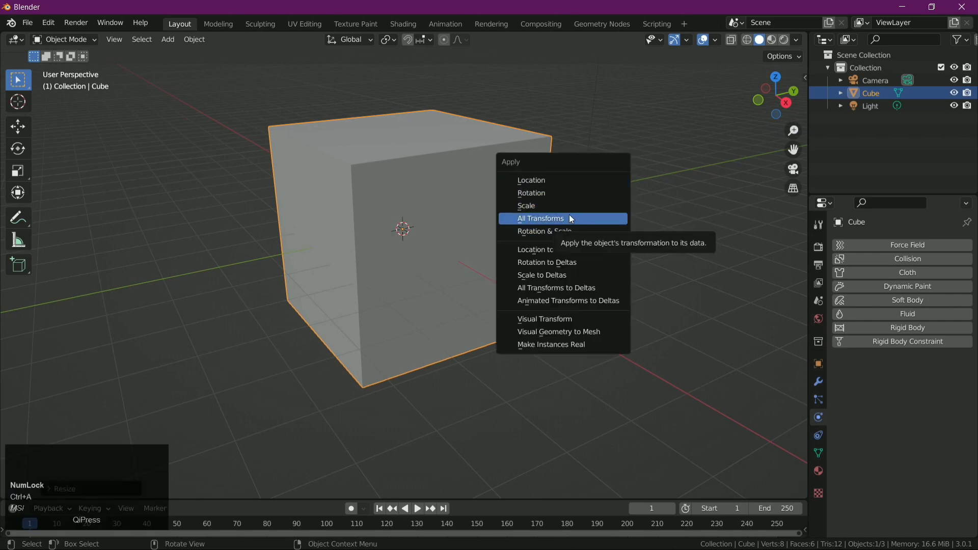
Step: Apply all transforms to the cube and add Fluid physics set to the Domain type
click(571, 217)
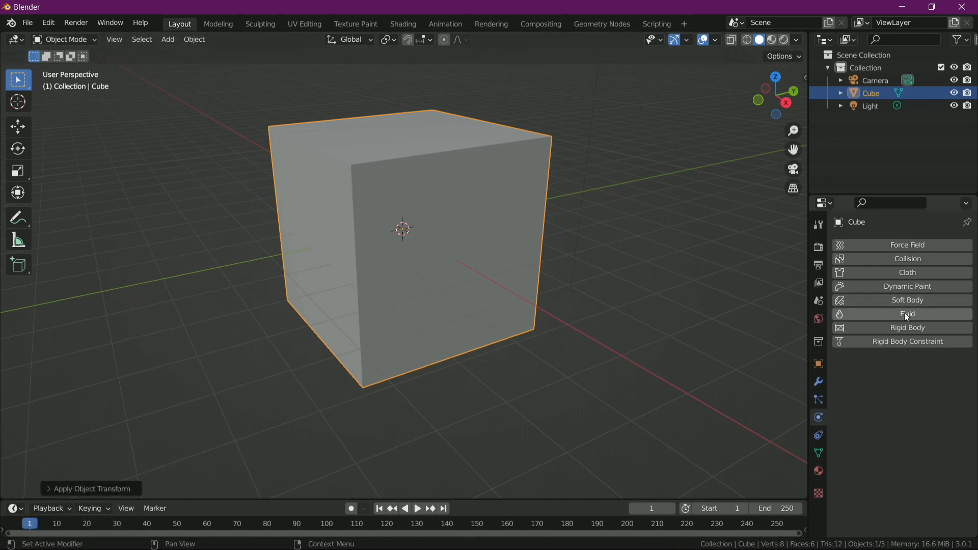
click(908, 312)
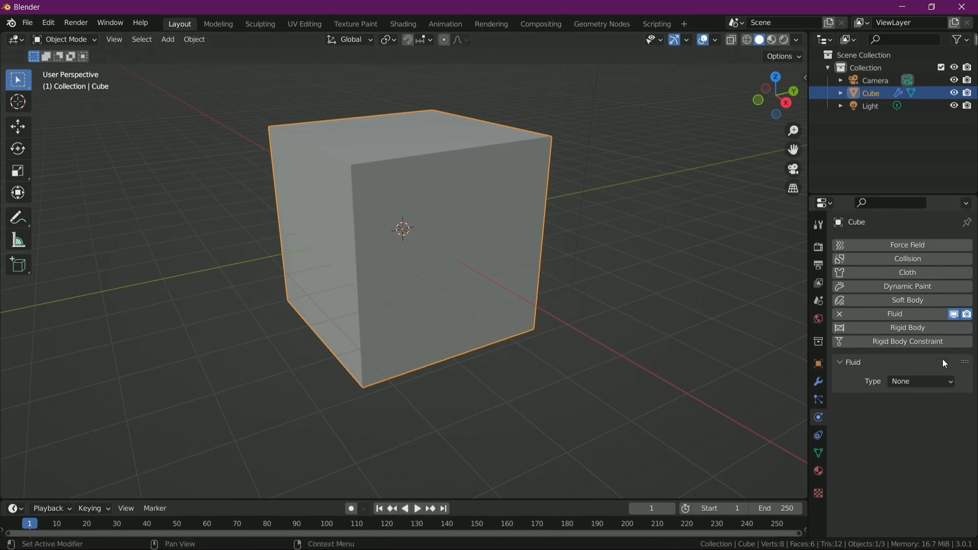
double_click(938, 382)
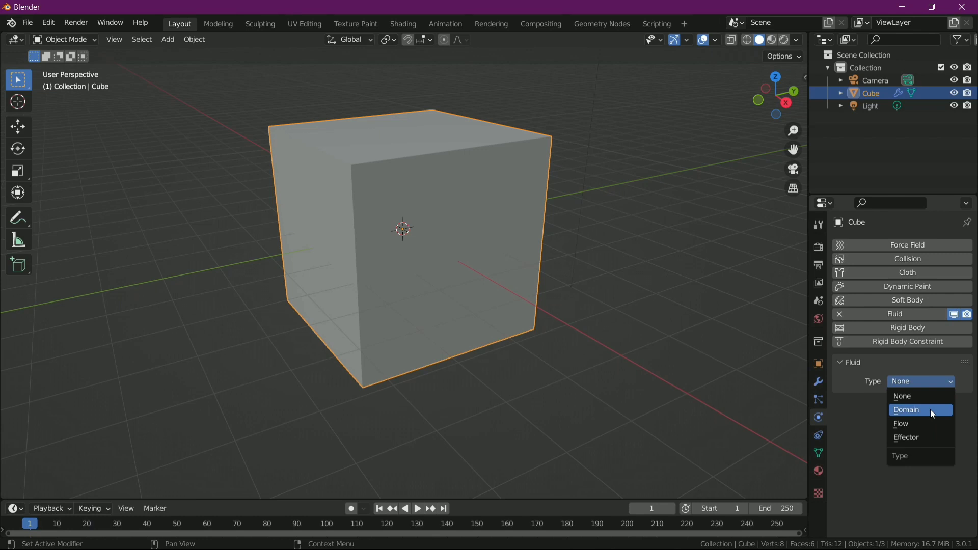
double_click(932, 413)
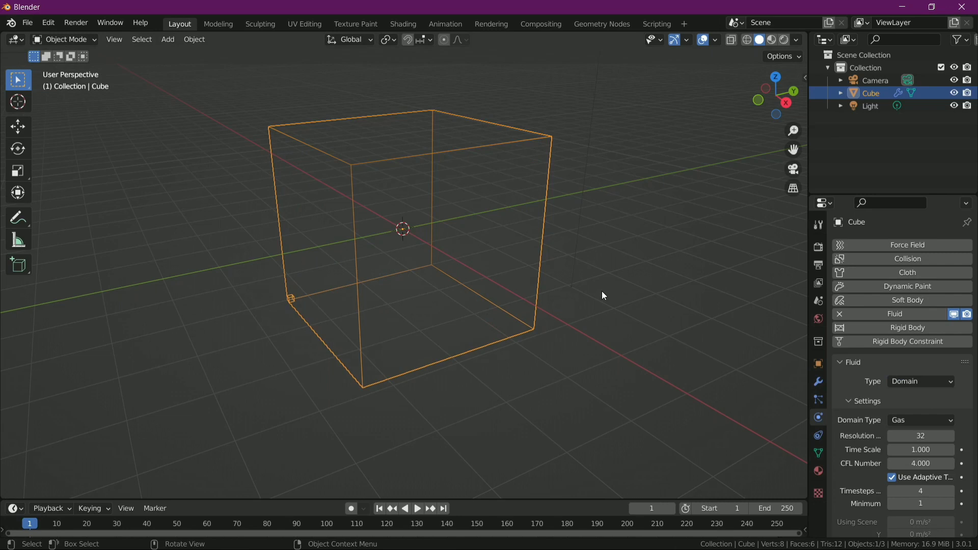
Step: Add a new cube mesh inside the domain
click(601, 293)
scroll(up, 3)
scroll(up, 3)
key(shift+a)
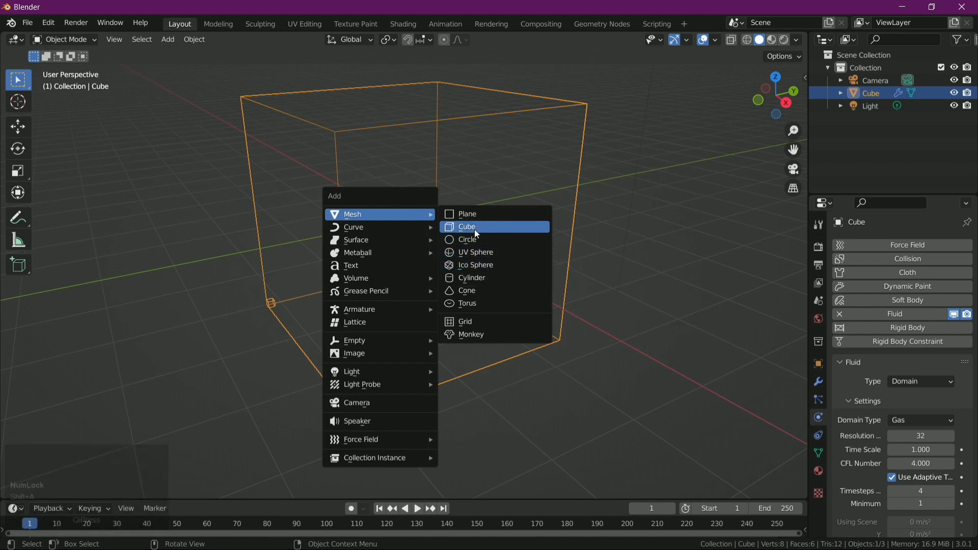
click(479, 224)
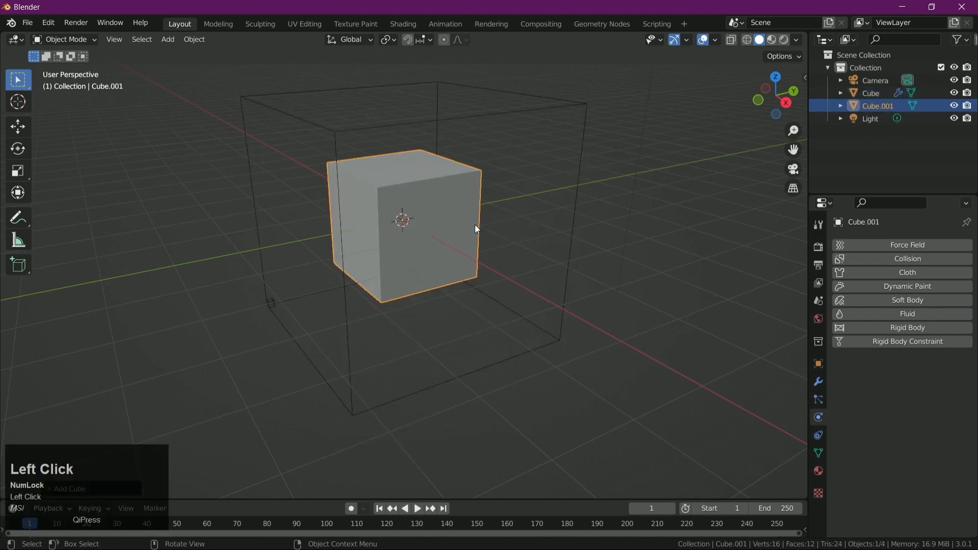
drag(538, 230, 510, 222)
Step: Shrink the new cube and move it up the Z axis to sit near the domain top
key(s)
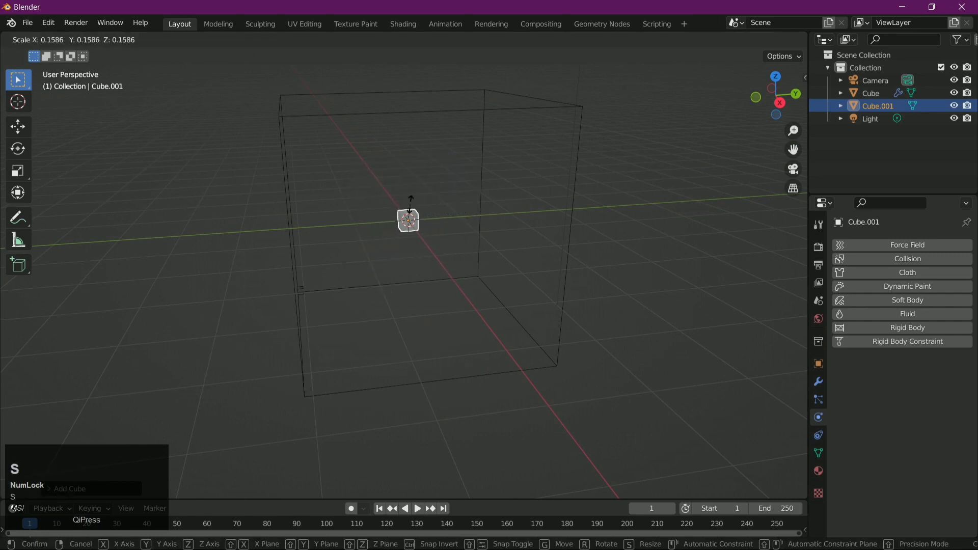
key(s)
key(g)
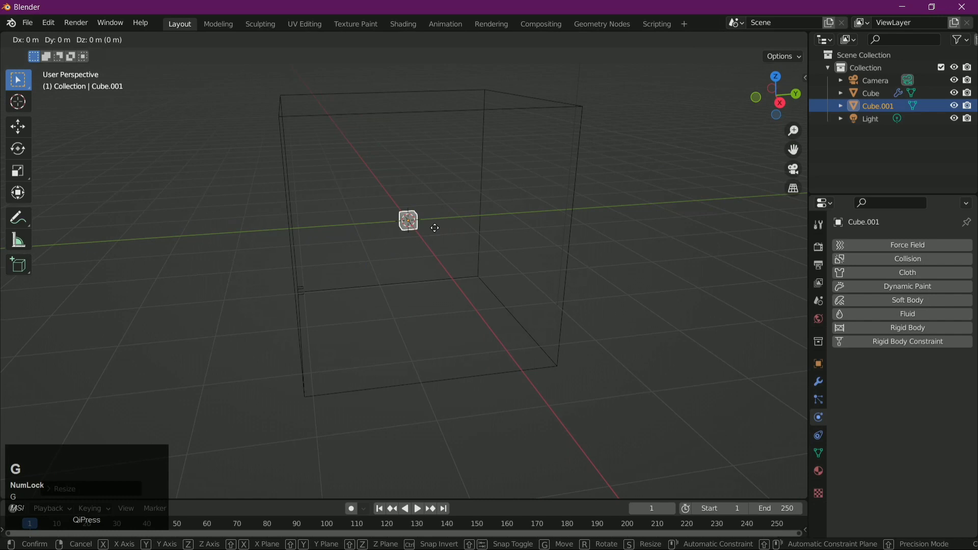
key(z)
click(434, 131)
drag(542, 191, 956, 303)
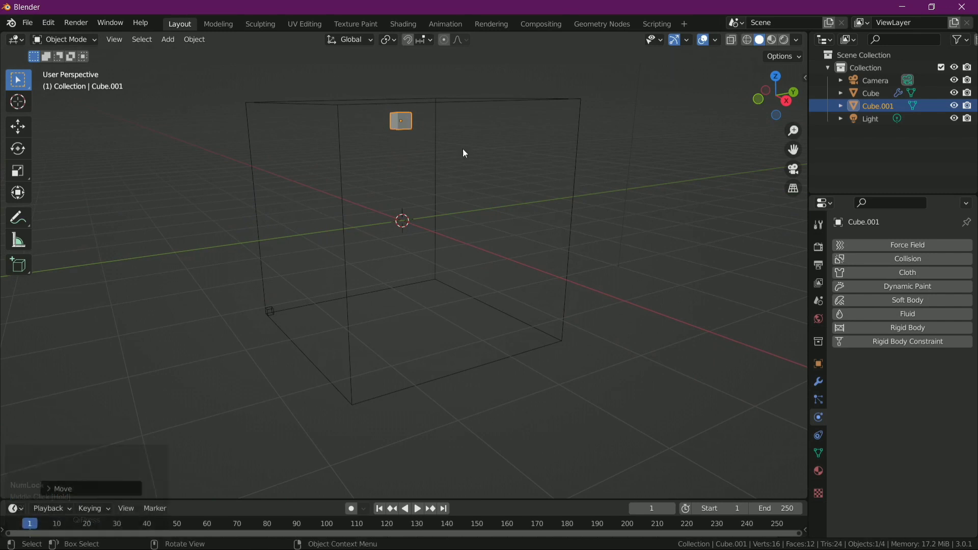
Step: Make the small cube a Flow object emitting Liquid with Inflow behavior
click(909, 322)
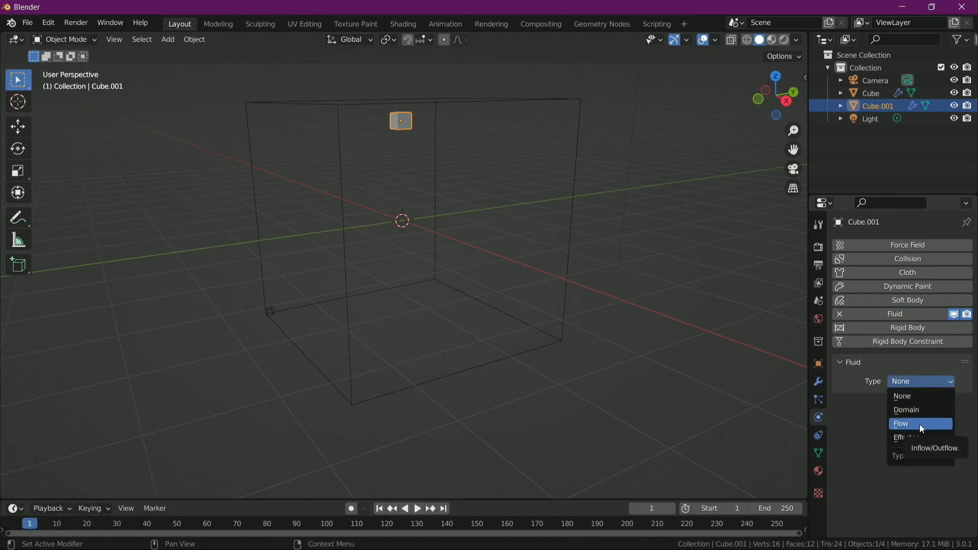
double_click(924, 424)
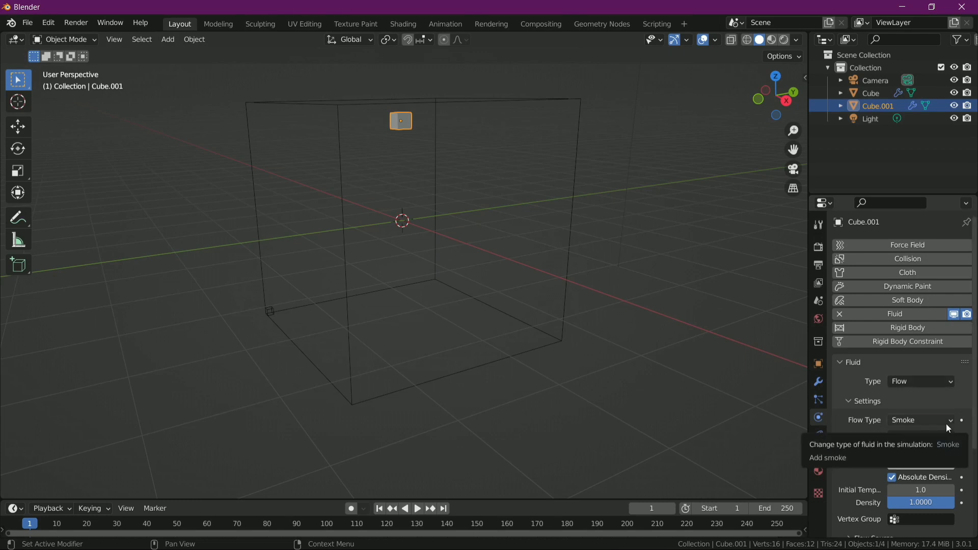
double_click(948, 427)
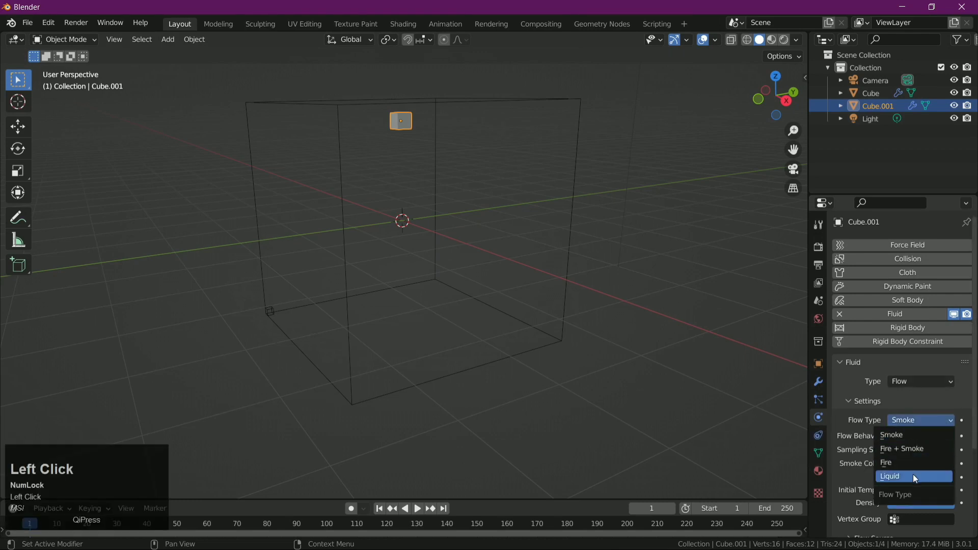
scroll(down, 3)
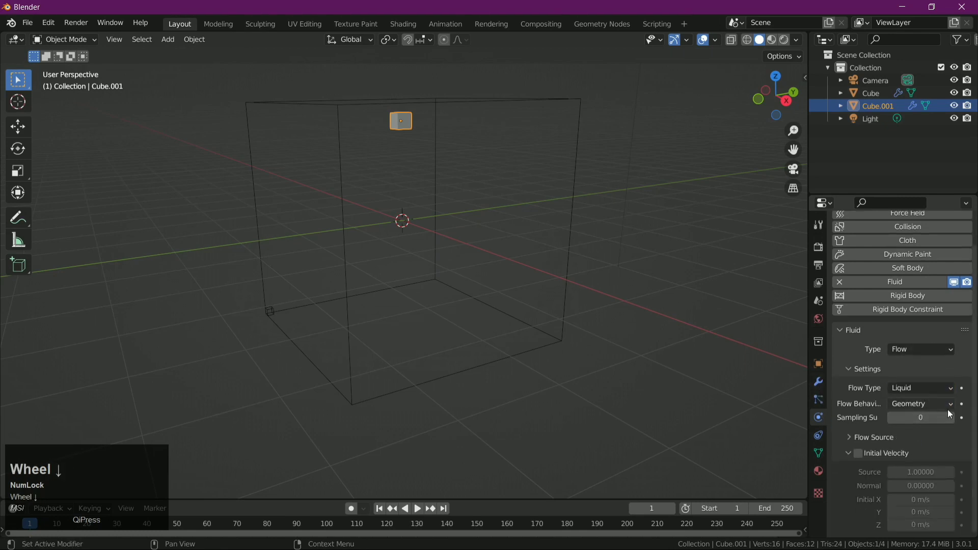
click(949, 410)
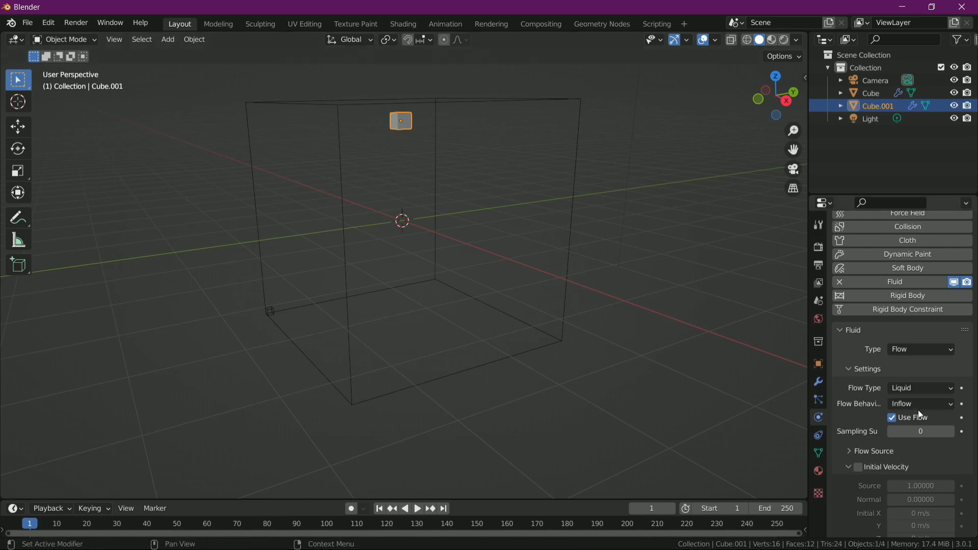
double_click(932, 408)
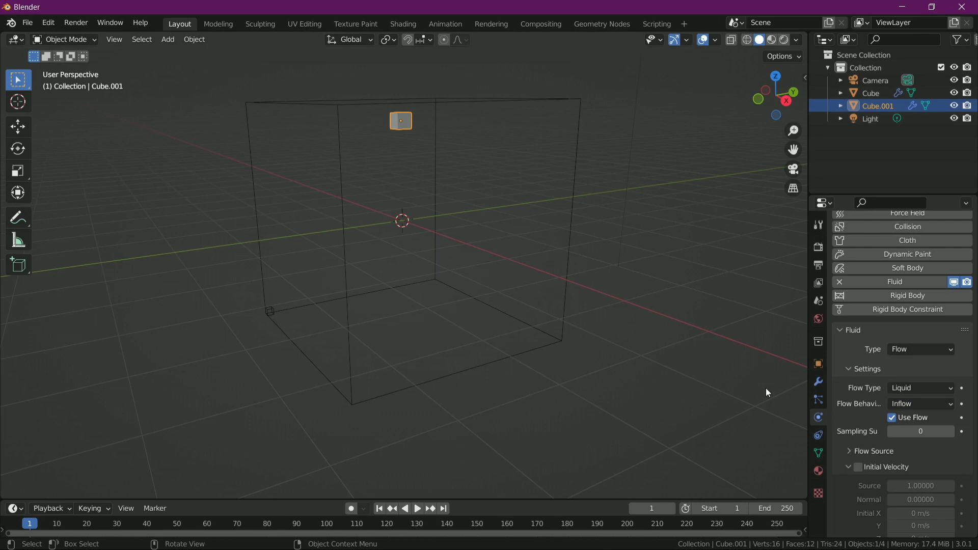
Step: Select the domain cube, set its Domain Type to Liquid and scroll to the Cache settings
click(878, 443)
scroll(down, 3)
click(518, 105)
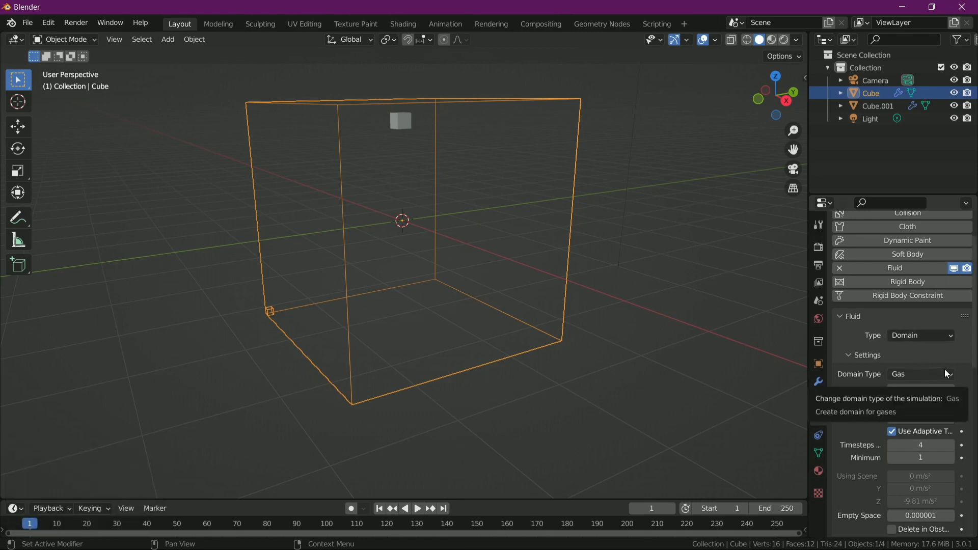
double_click(948, 373)
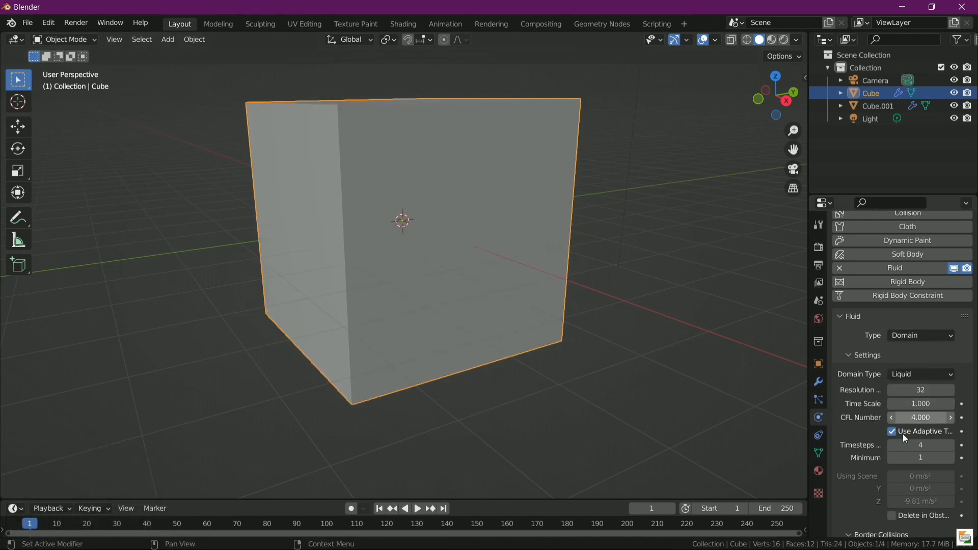
click(906, 449)
scroll(down, 3)
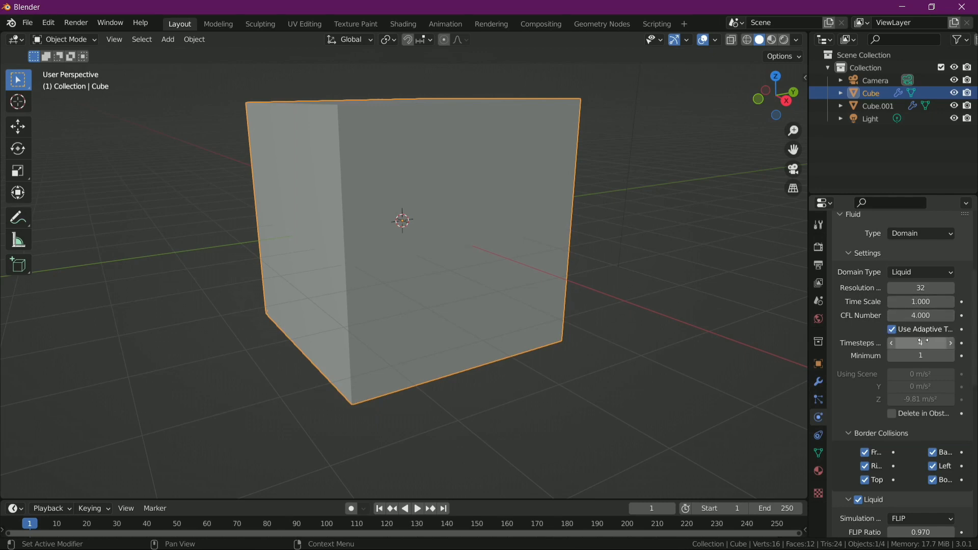
scroll(down, 3)
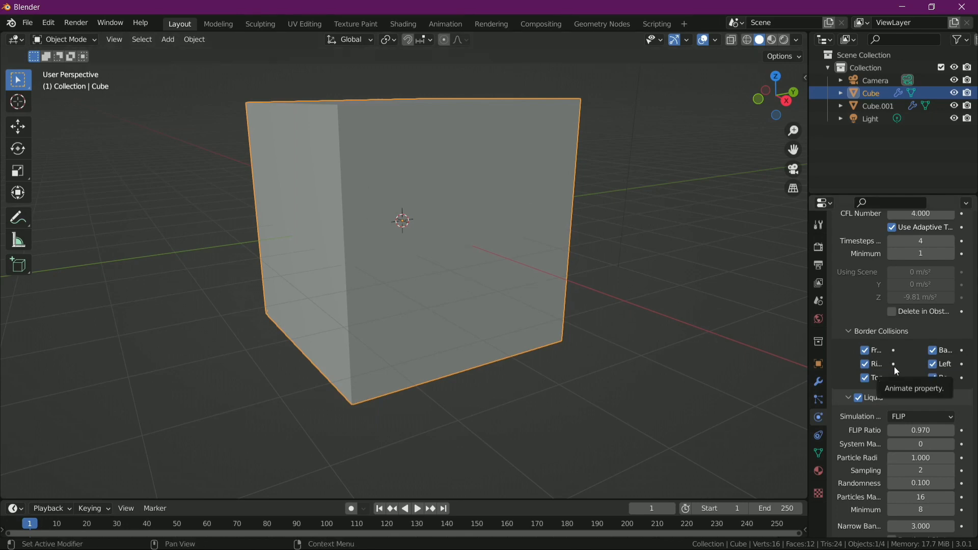
scroll(down, 3)
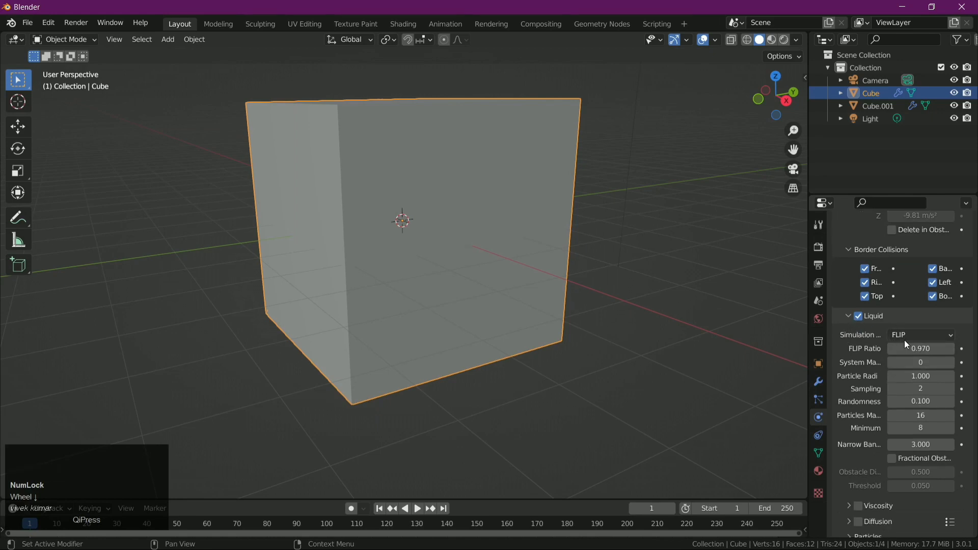
scroll(down, 3)
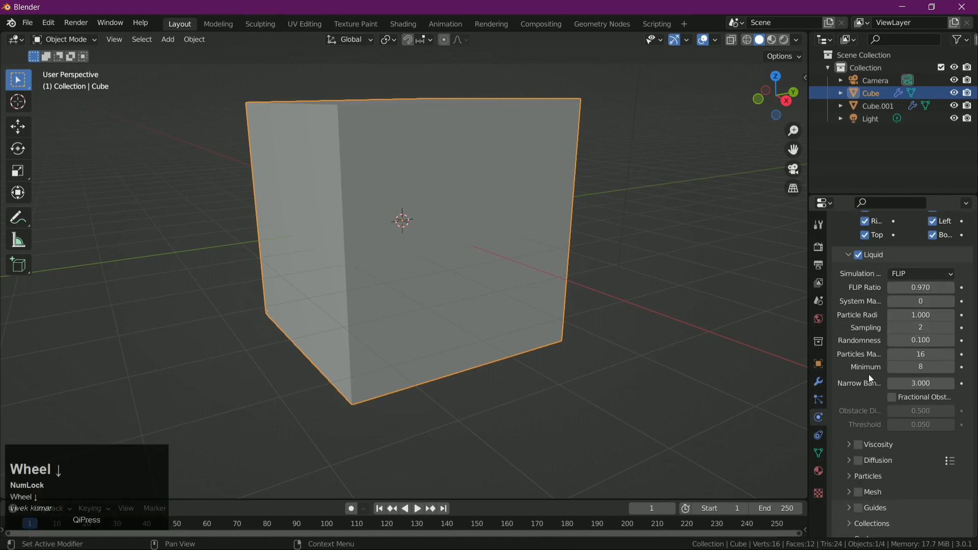
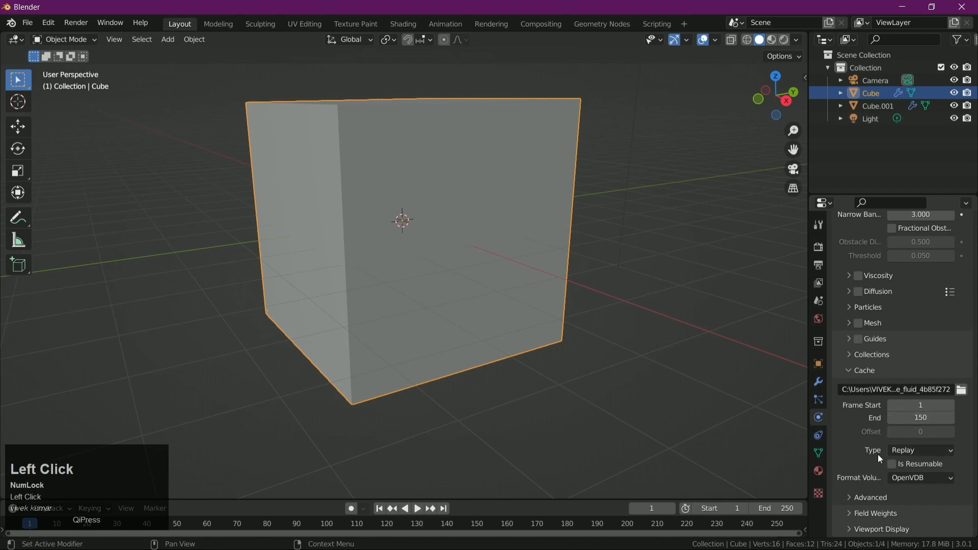
Step: Keep the domain cache type as Replay and scroll back up toward the Bake Data control
scroll(down, 3)
scroll(down, 3)
click(945, 450)
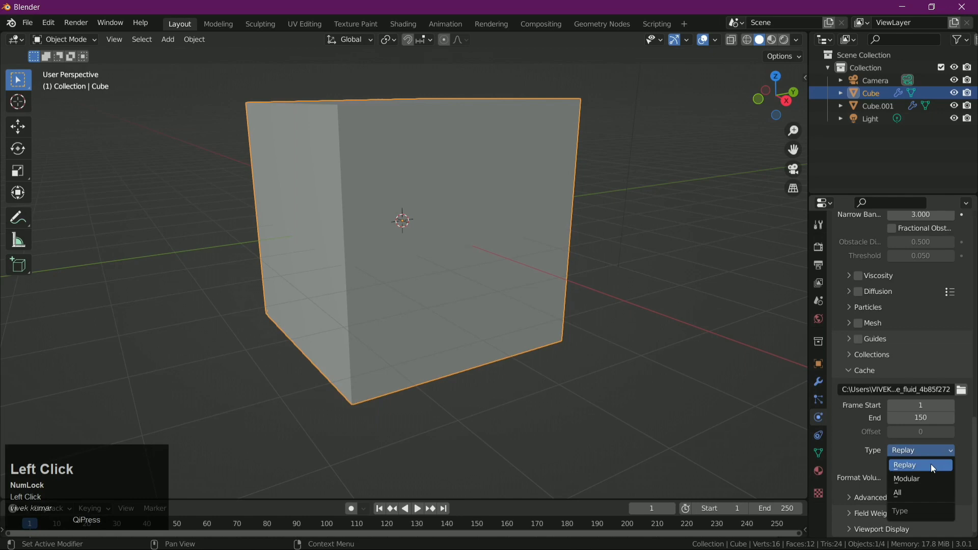
scroll(down, 3)
click(894, 470)
scroll(up, 3)
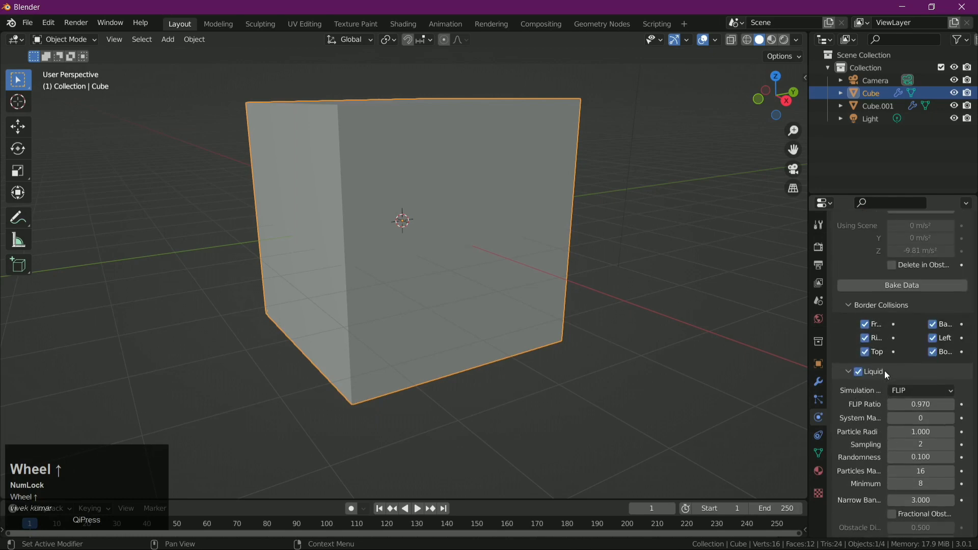
scroll(down, 3)
scroll(down, 3)
scroll(up, 3)
scroll(up, 3)
scroll(up, 3)
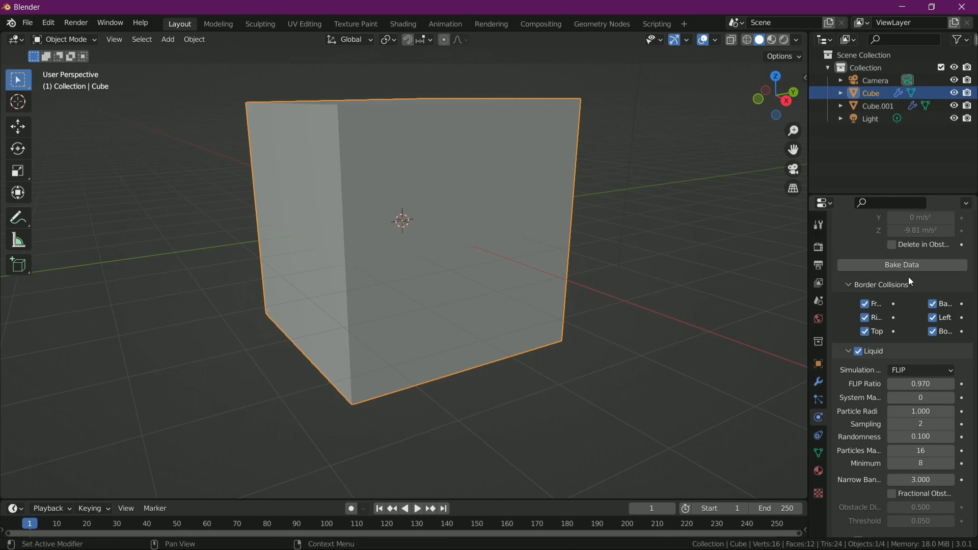
scroll(up, 3)
scroll(down, 3)
scroll(up, 3)
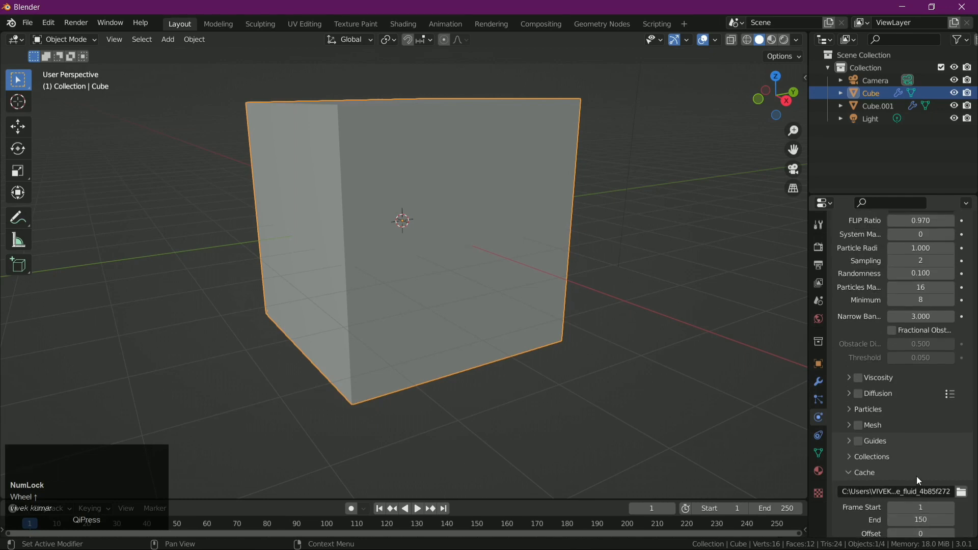
scroll(up, 3)
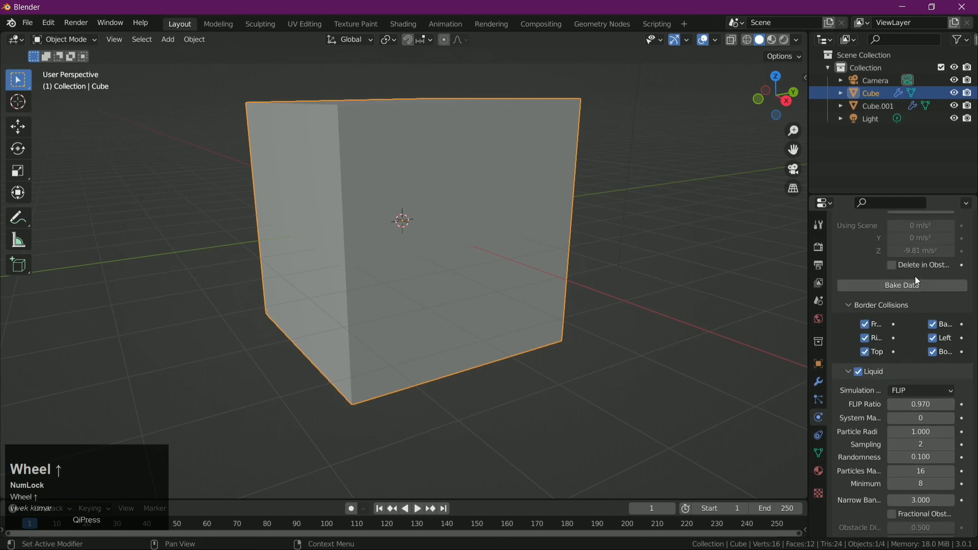
Step: Finish the liquid data bake and switch the viewport to wireframe shading
double_click(918, 289)
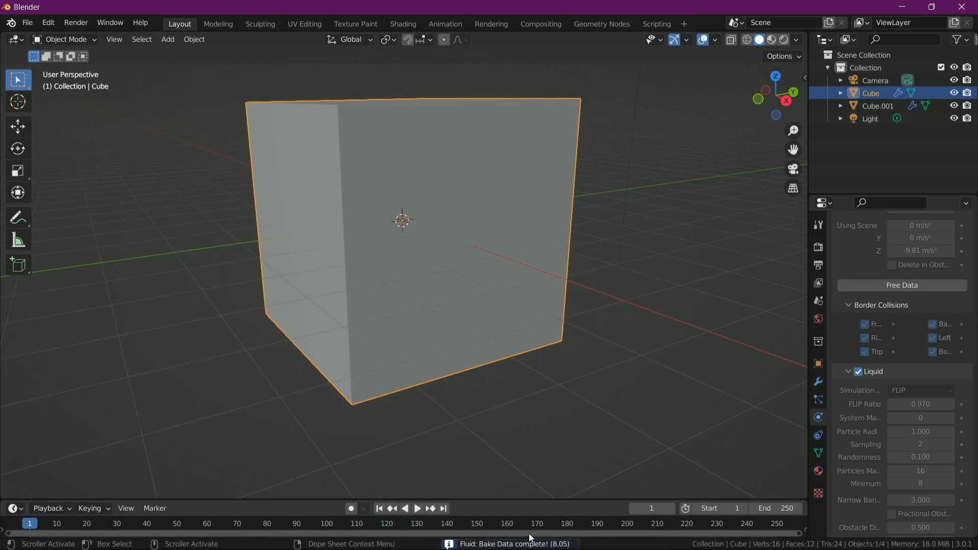
scroll(down, 3)
scroll(down, 3)
click(751, 40)
Step: Orbit and zoom around the see-through domain to view the inflow cube inside
drag(635, 197, 611, 208)
scroll(up, 3)
scroll(down, 3)
drag(627, 204, 409, 123)
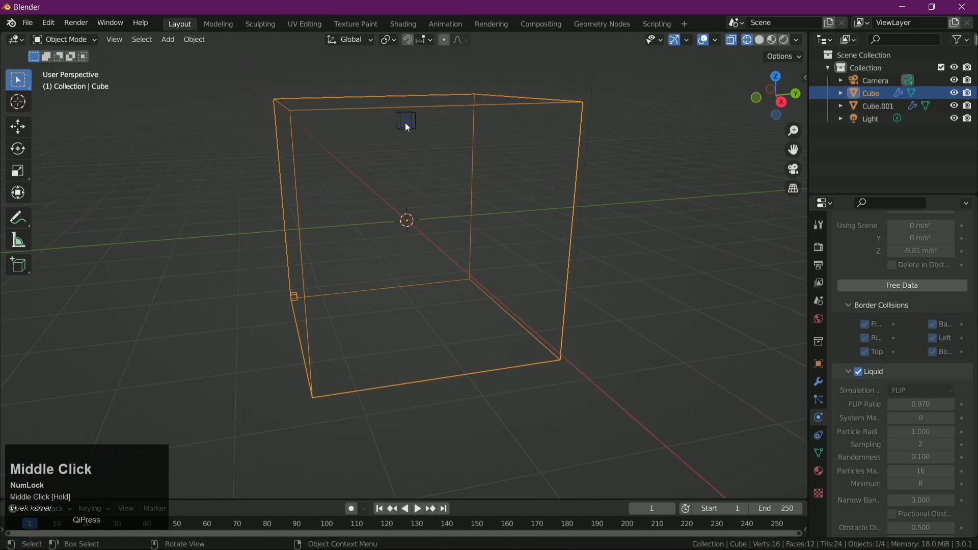
scroll(up, 3)
middle_click(461, 204)
scroll(down, 3)
middle_click(508, 382)
scroll(down, 3)
middle_click(509, 355)
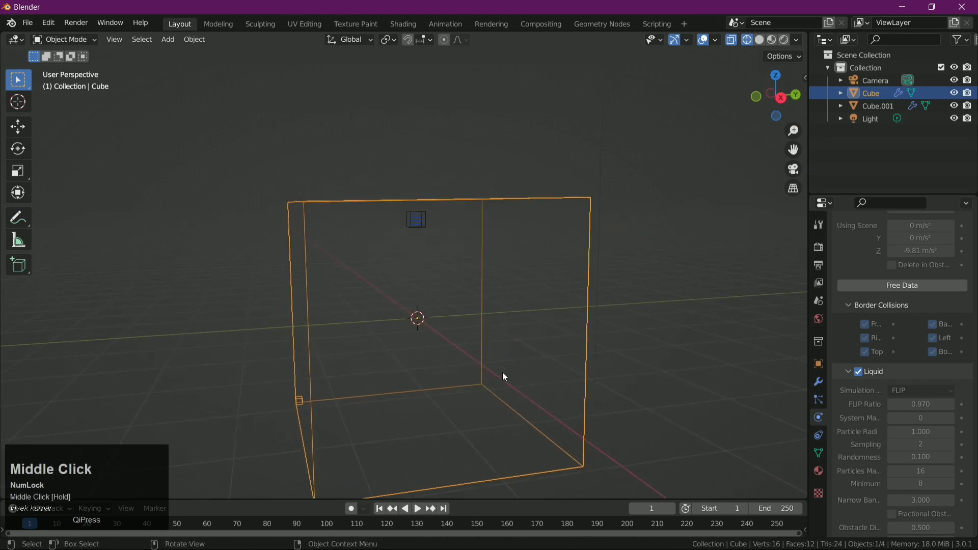
Step: Play the simulation and watch the particles stream onto the domain floor
key(space)
drag(665, 327, 599, 394)
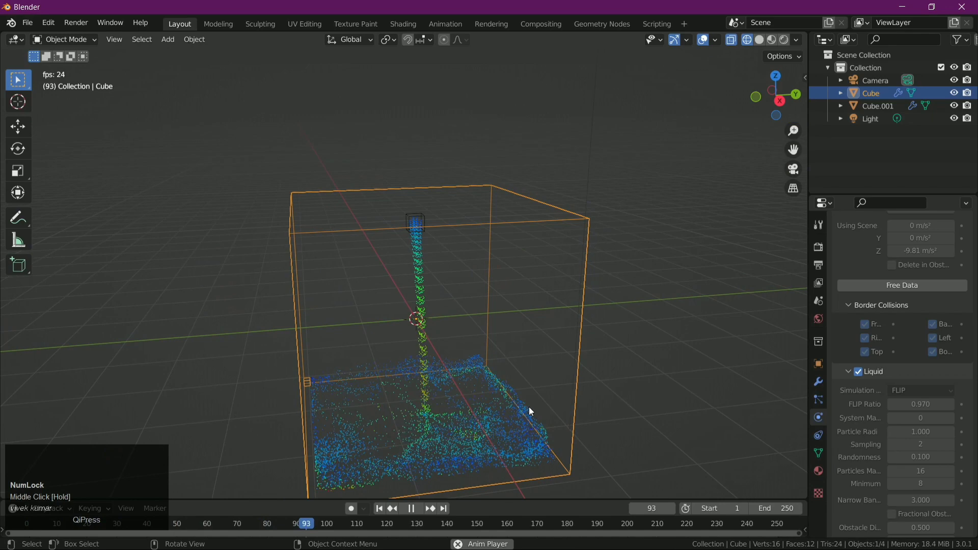
scroll(down, 3)
drag(578, 393, 664, 467)
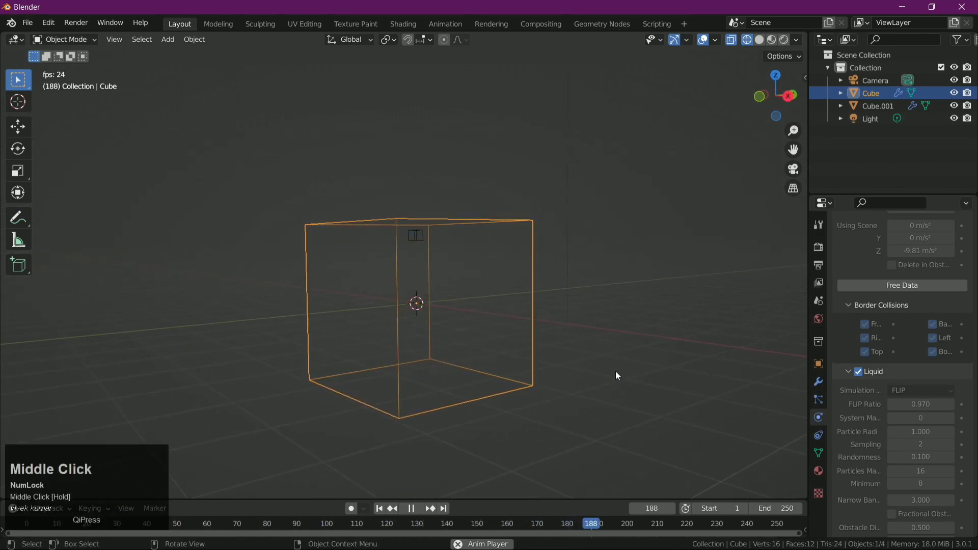
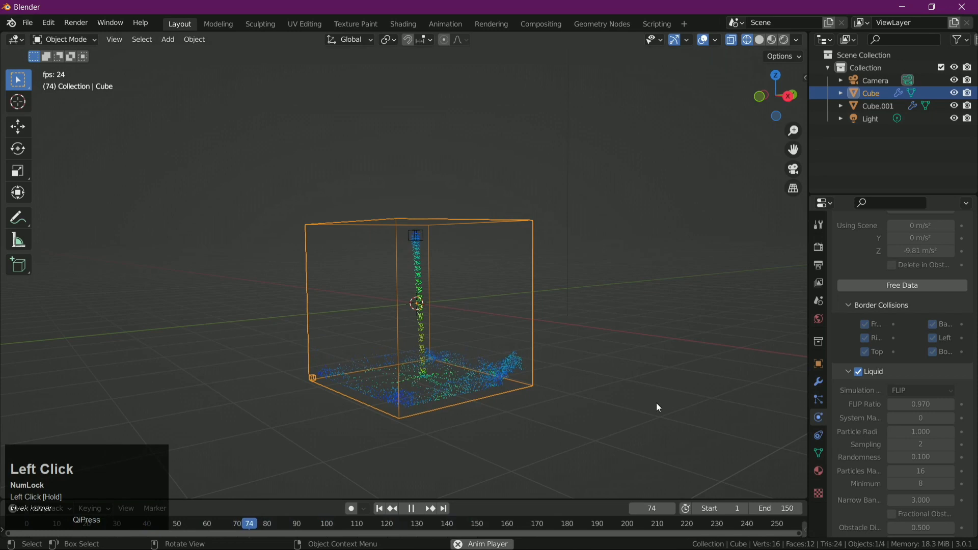
drag(663, 328, 587, 350)
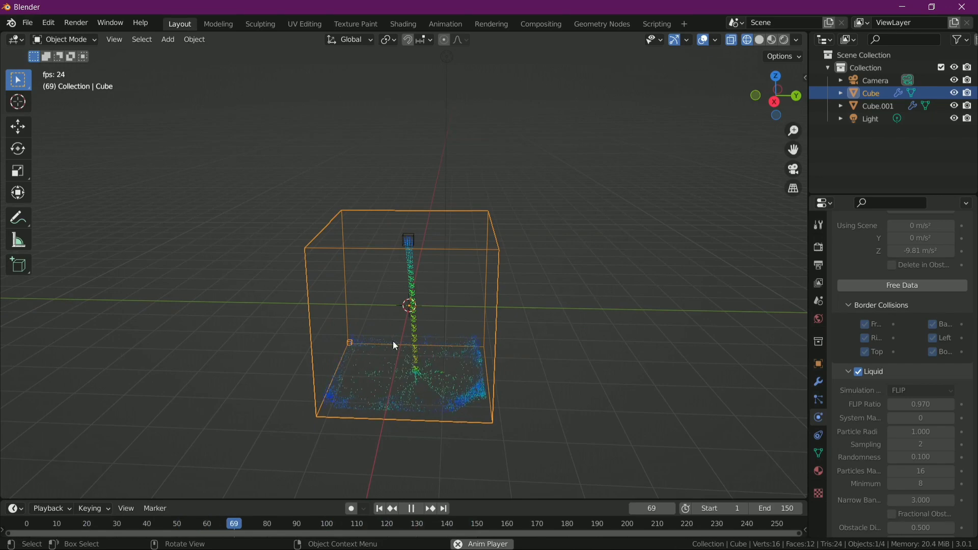
Step: Orbit to face the domain and scroll the properties down to the Mesh section
scroll(up, 3)
scroll(down, 3)
drag(460, 412, 384, 403)
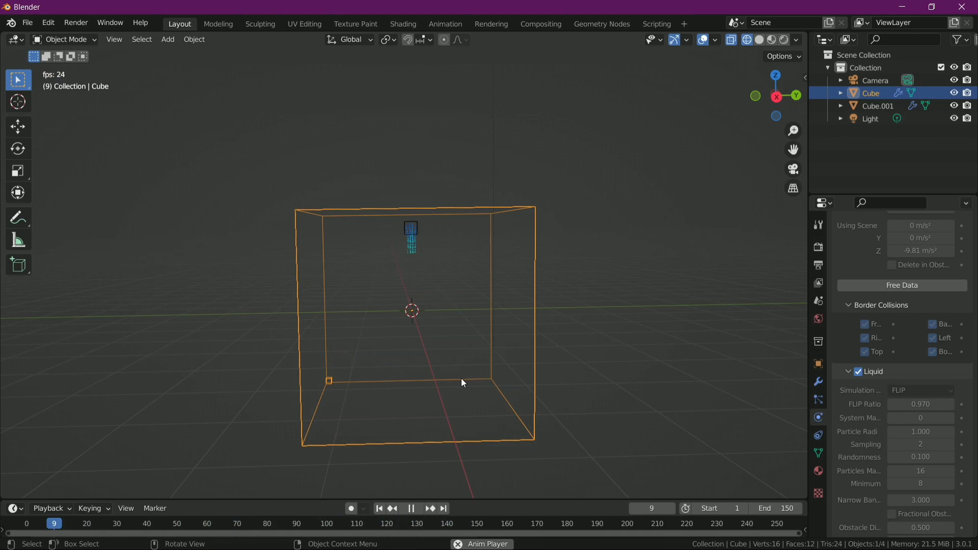
drag(595, 365, 902, 398)
scroll(down, 3)
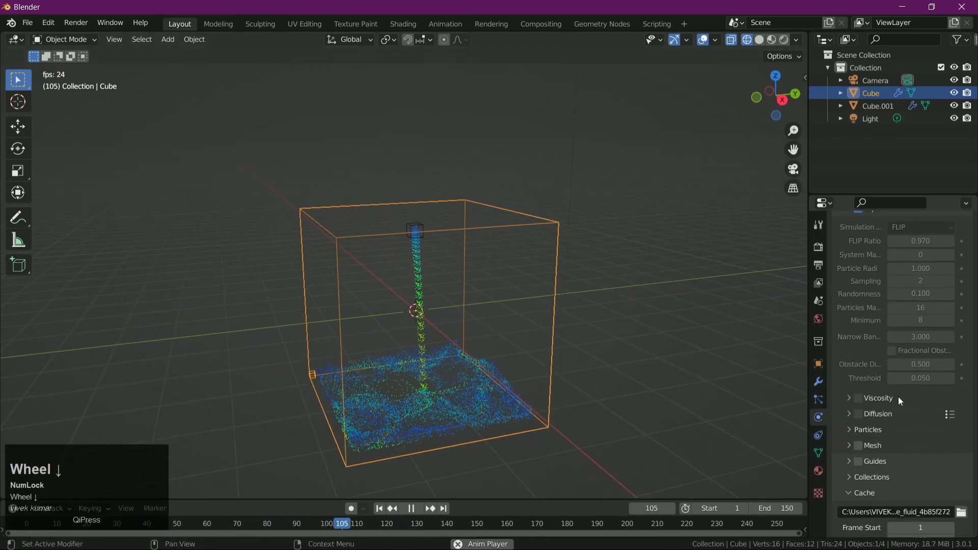
Step: Enable Mesh generation on the liquid domain and bake the fluid mesh
click(859, 431)
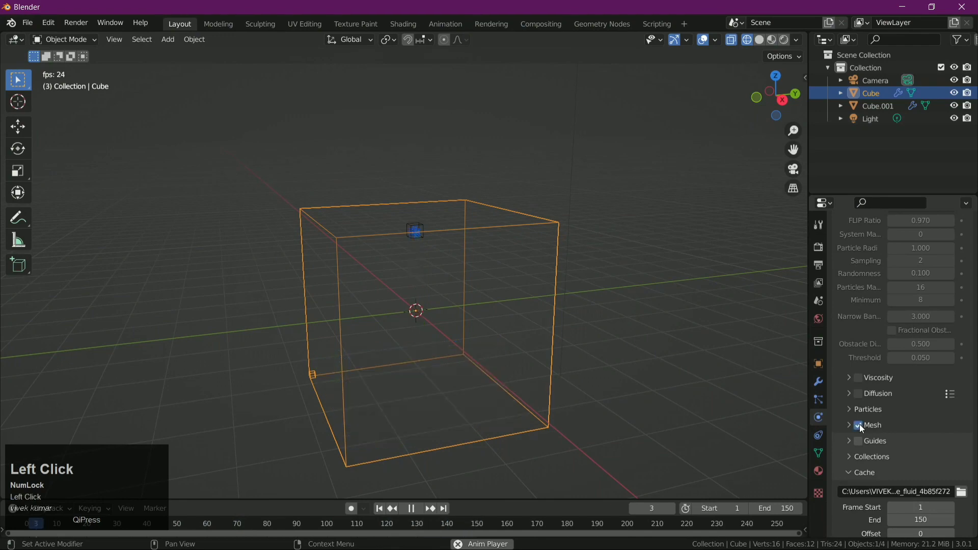
scroll(down, 3)
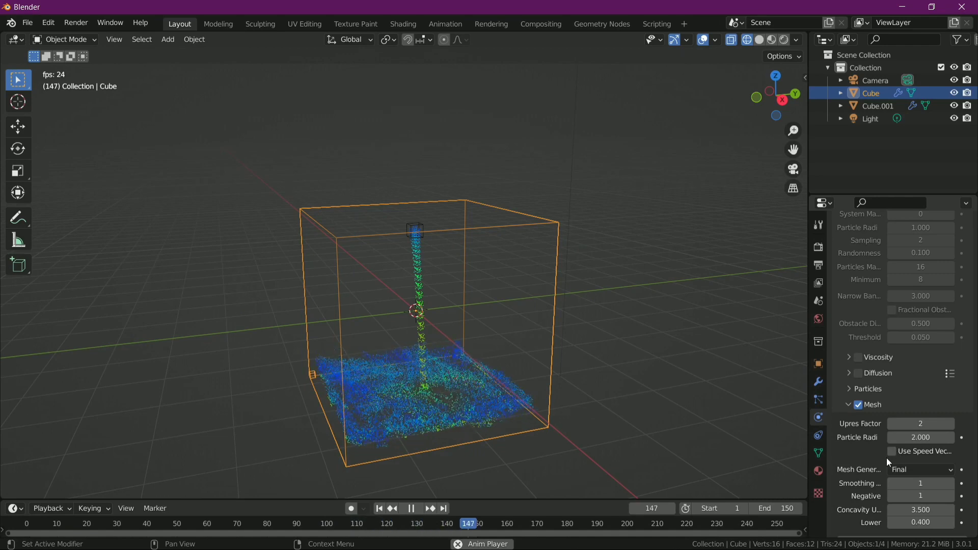
scroll(down, 3)
scroll(up, 3)
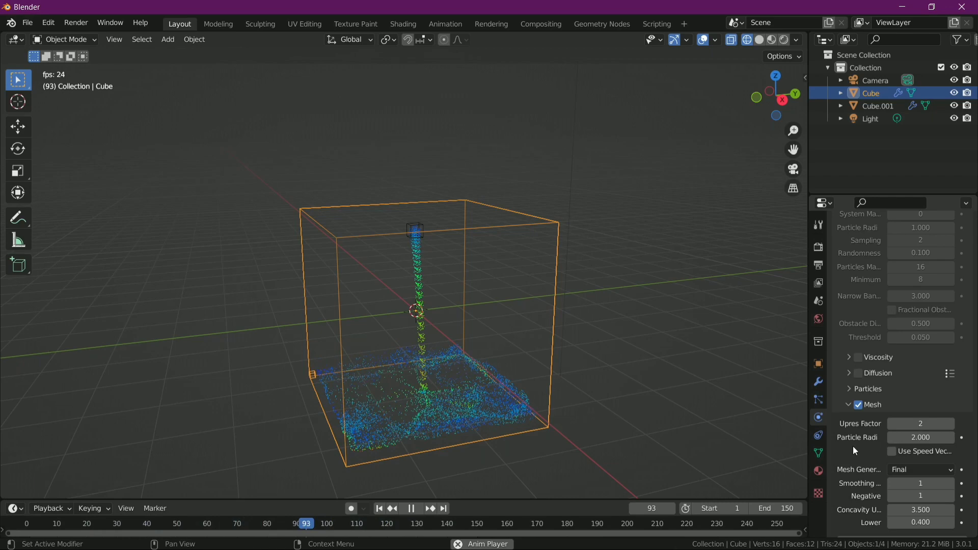
scroll(up, 3)
scroll(down, 3)
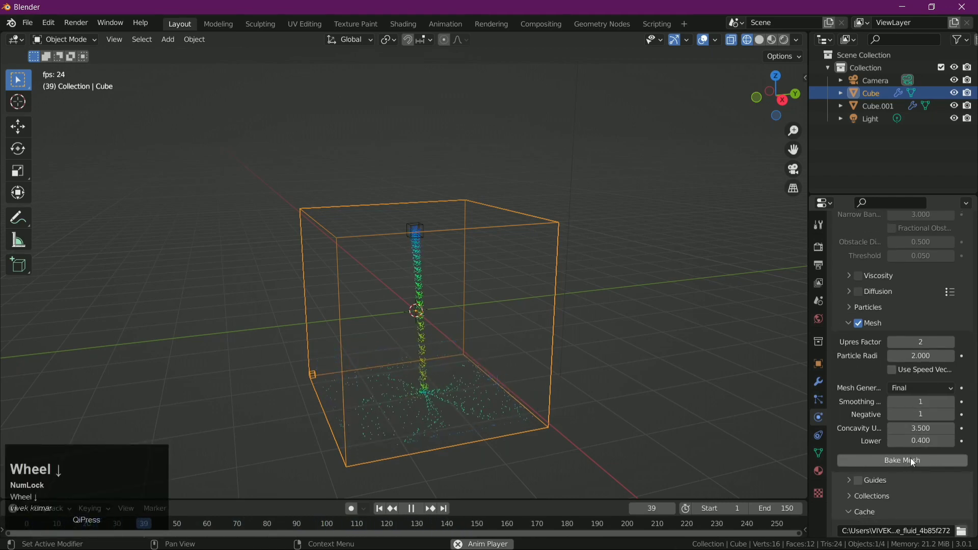
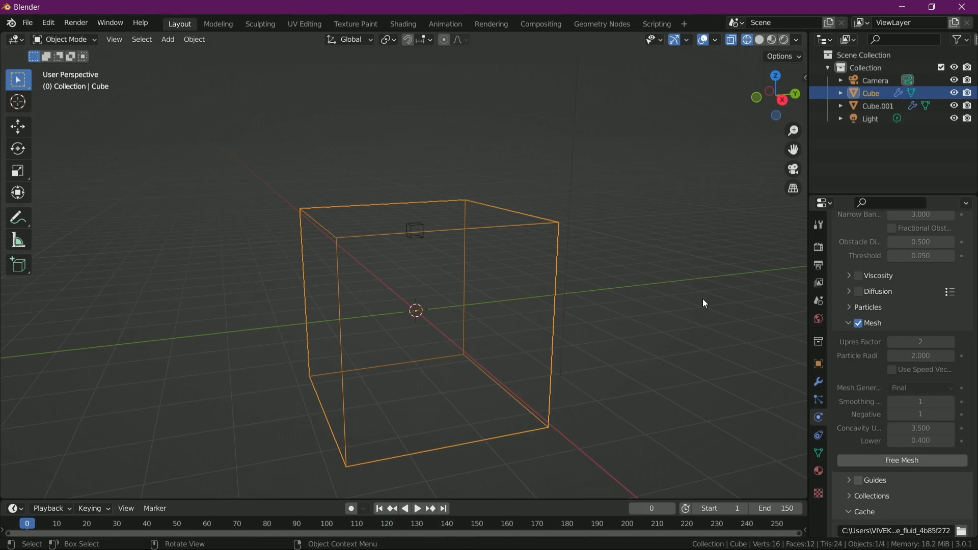
Step: Orbit the view to look down into the domain at the baked fluid mesh
click(706, 291)
scroll(down, 3)
drag(706, 309, 705, 310)
scroll(up, 3)
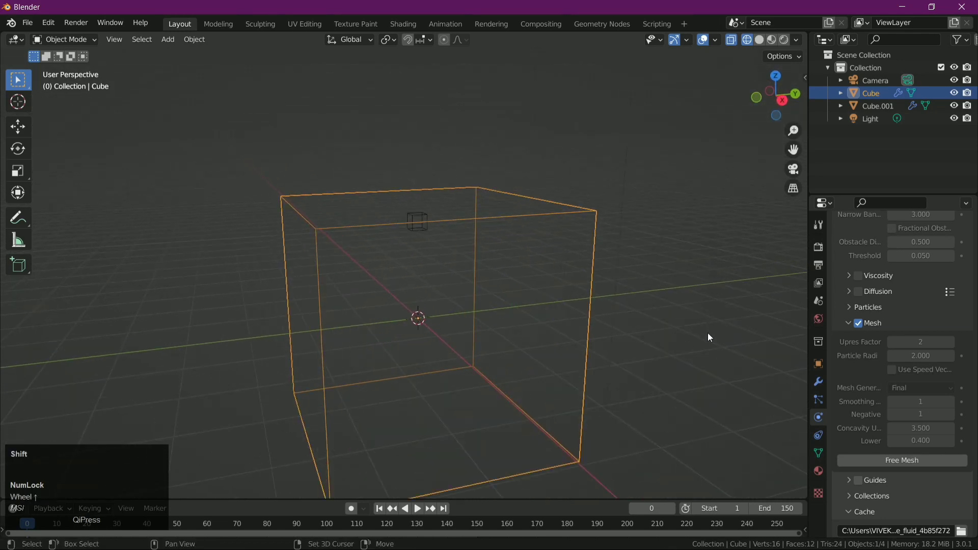
drag(707, 331, 689, 264)
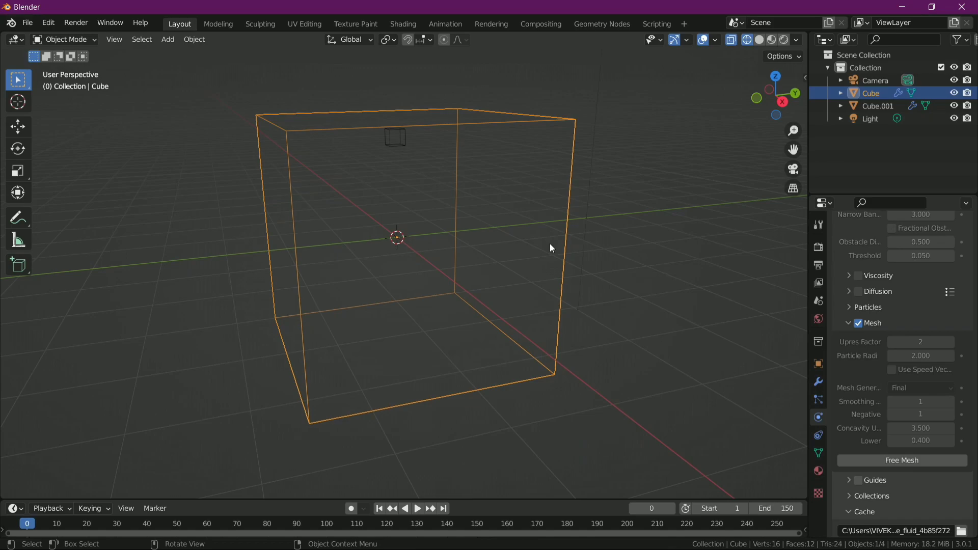
middle_click(553, 248)
Step: Play the animation showing the solid fluid mesh pouring and spreading across the floor
key(space)
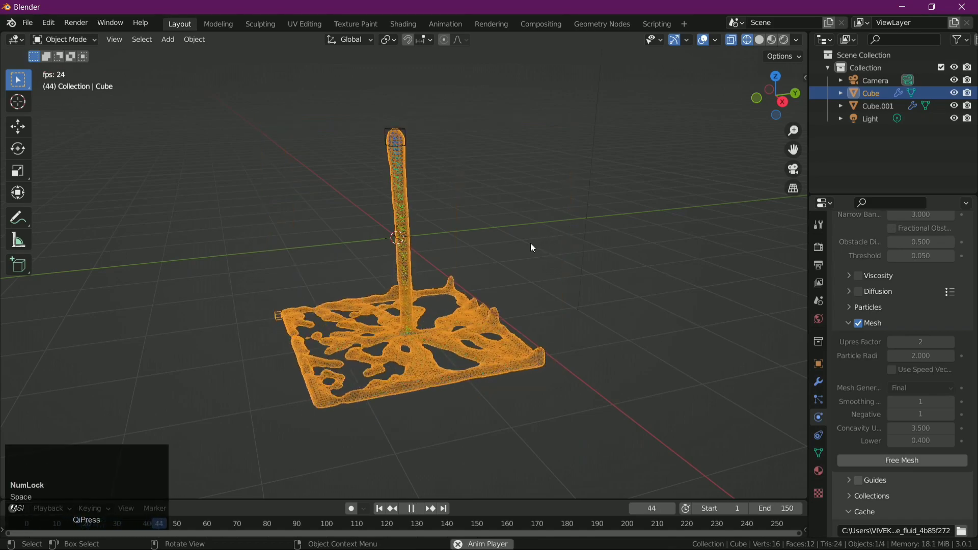
middle_click(686, 244)
scroll(up, 3)
scroll(down, 3)
drag(668, 272, 764, 38)
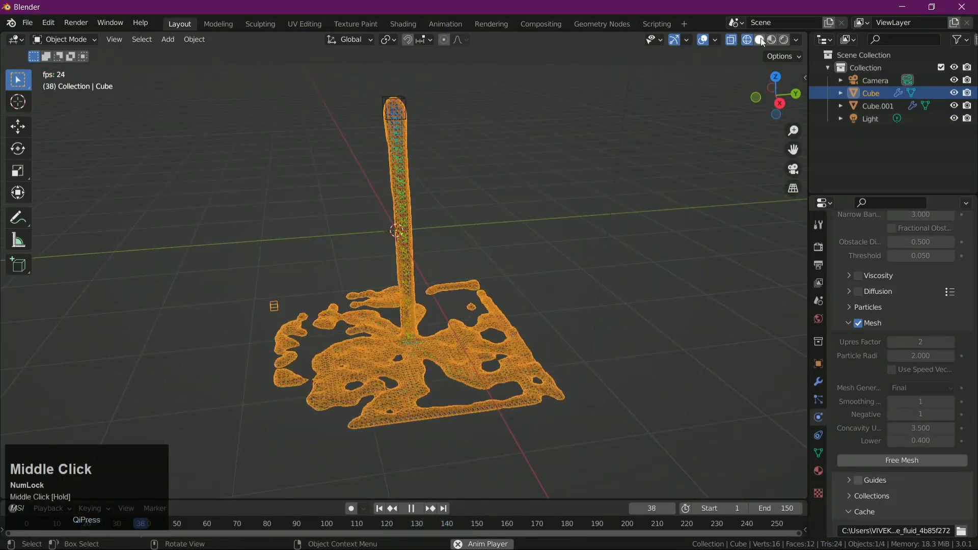
Step: Show the baked fluid mesh as a solid surface and set it to Shade Smooth
click(765, 38)
drag(687, 230, 411, 391)
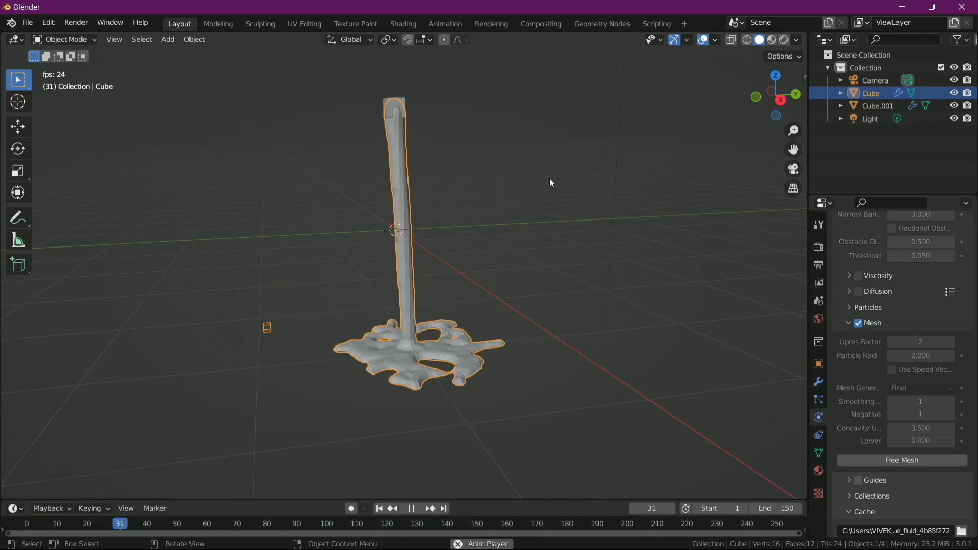
right_click(604, 113)
click(604, 113)
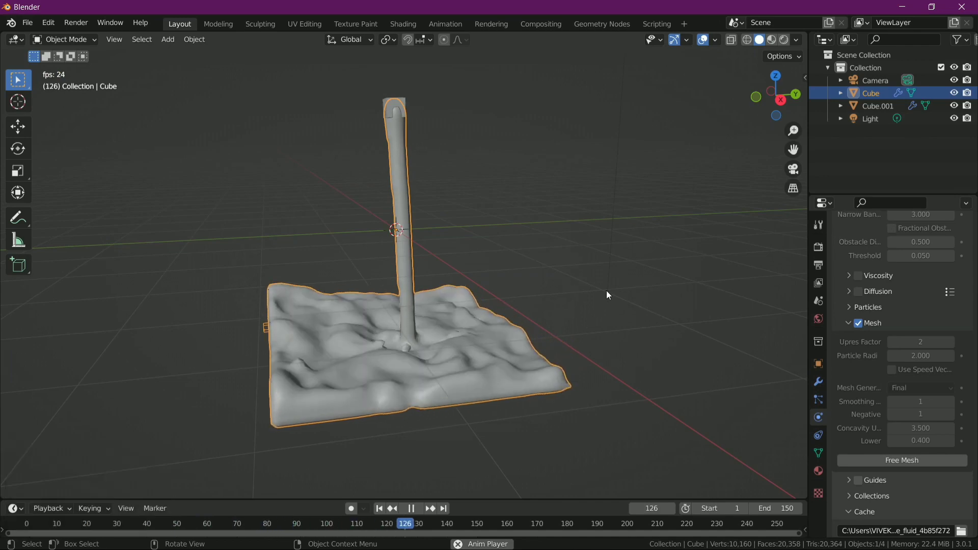
click(620, 289)
drag(619, 292, 407, 368)
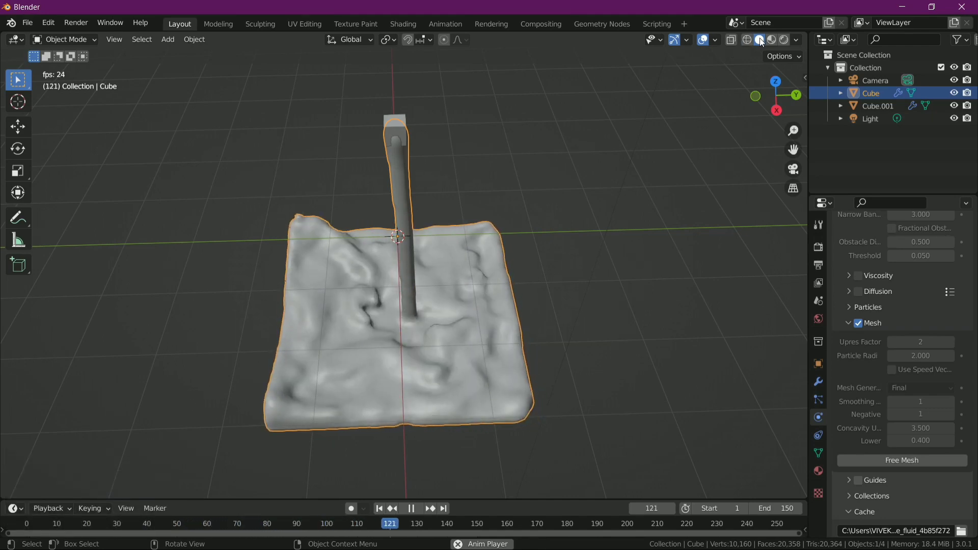
Step: Switch to Material Preview shading and clear the selection for an unobstructed side view of the pour
middle_click(771, 37)
click(771, 38)
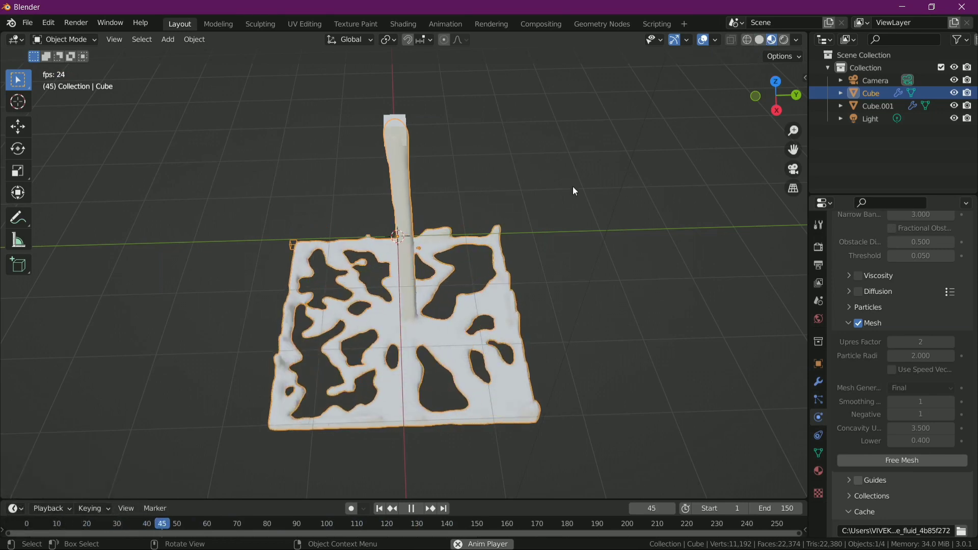
click(598, 357)
middle_click(600, 355)
scroll(down, 3)
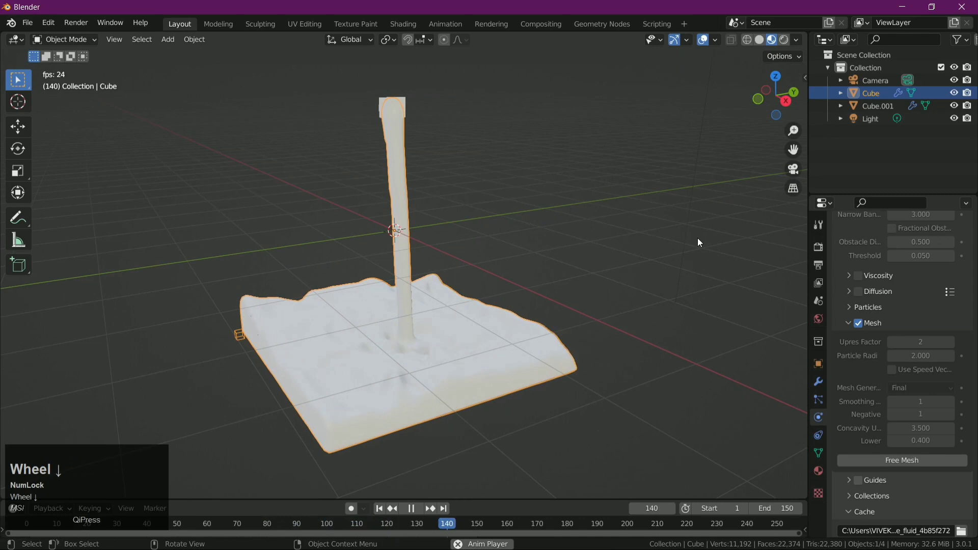
click(701, 237)
Step: Play the liquid pour animation, pause it around frame 102, and reselect the domain object
key(space)
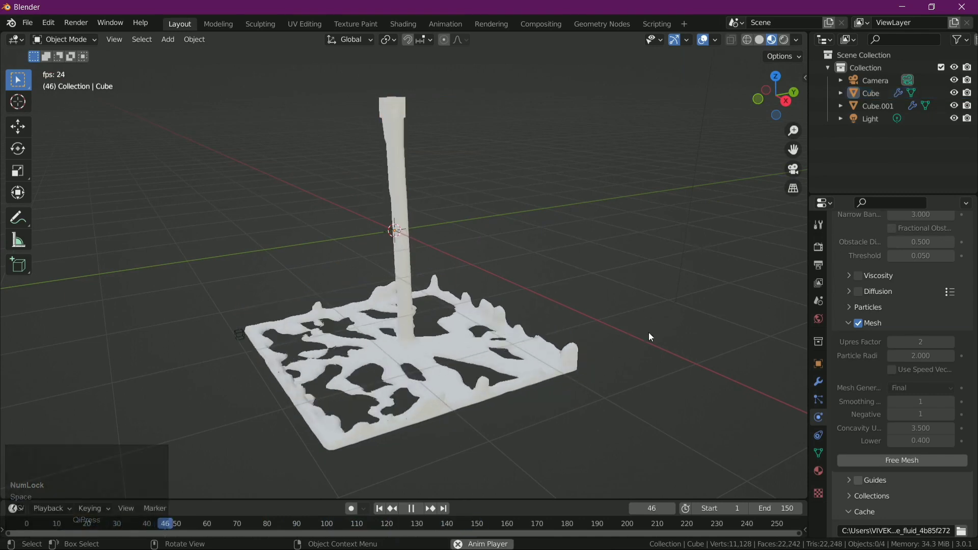
drag(709, 315, 685, 306)
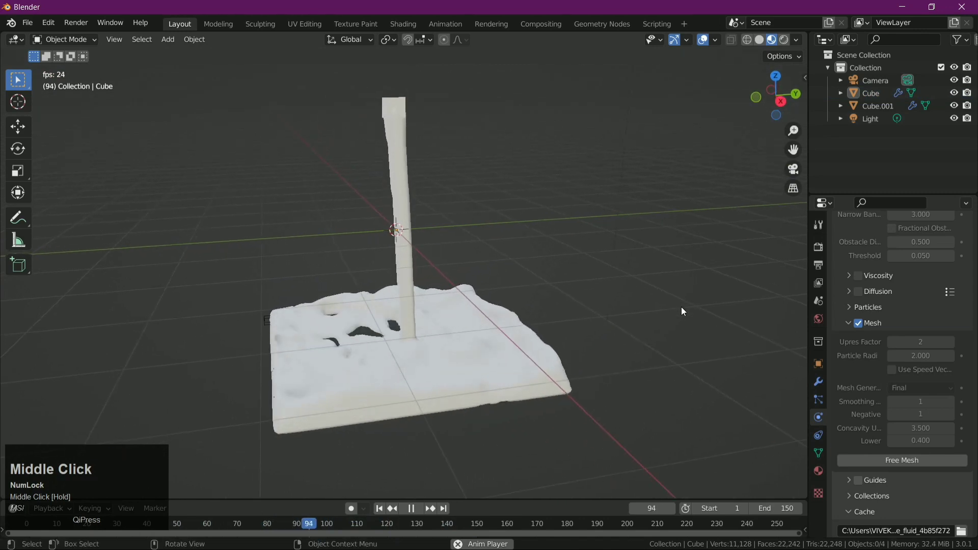
key(space)
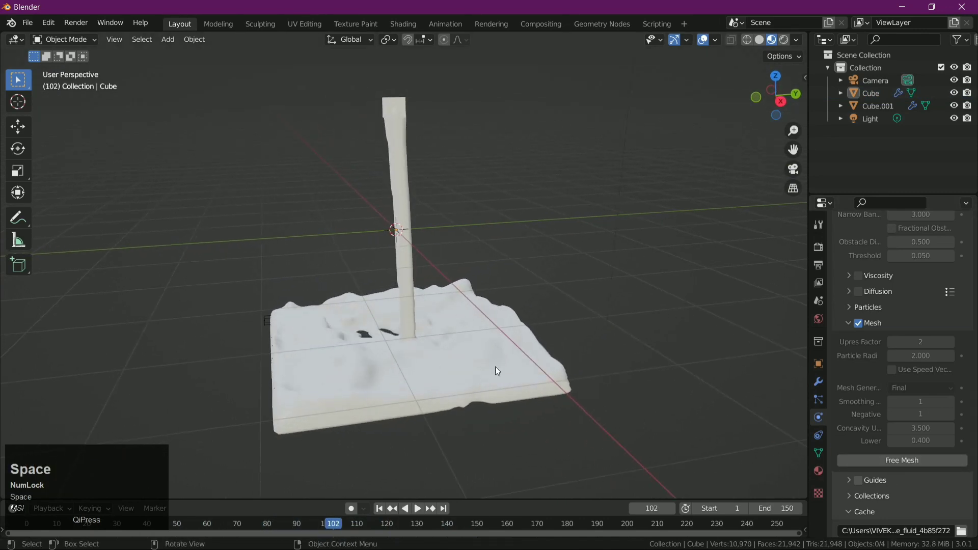
key(space)
click(404, 173)
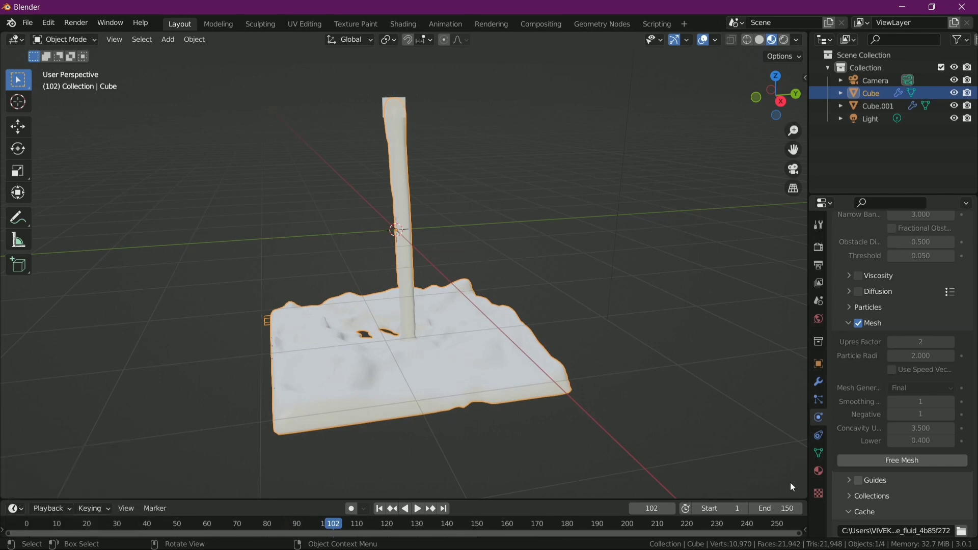
Step: In the liquid's Principled BSDF material, lower Roughness to 0 for a glossy surface
double_click(819, 472)
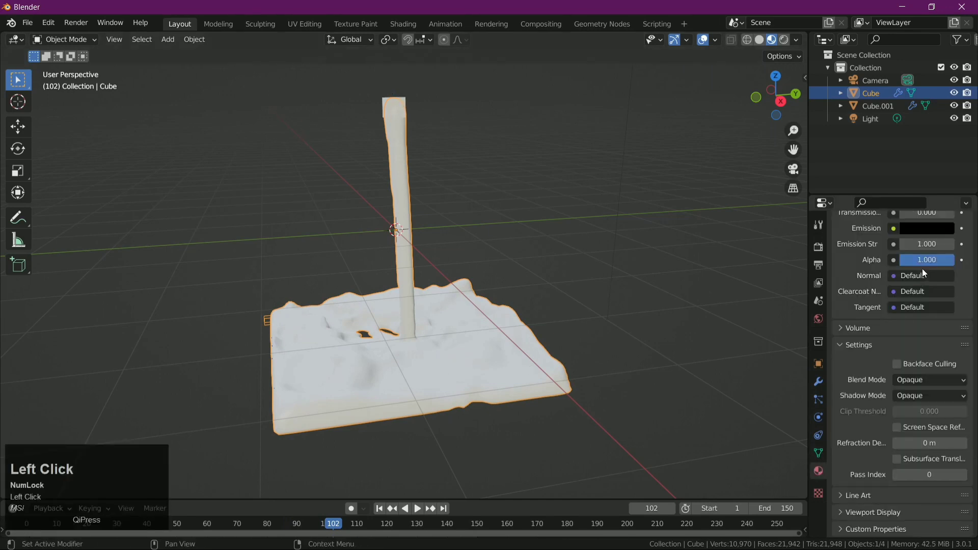
scroll(up, 3)
scroll(up, 3)
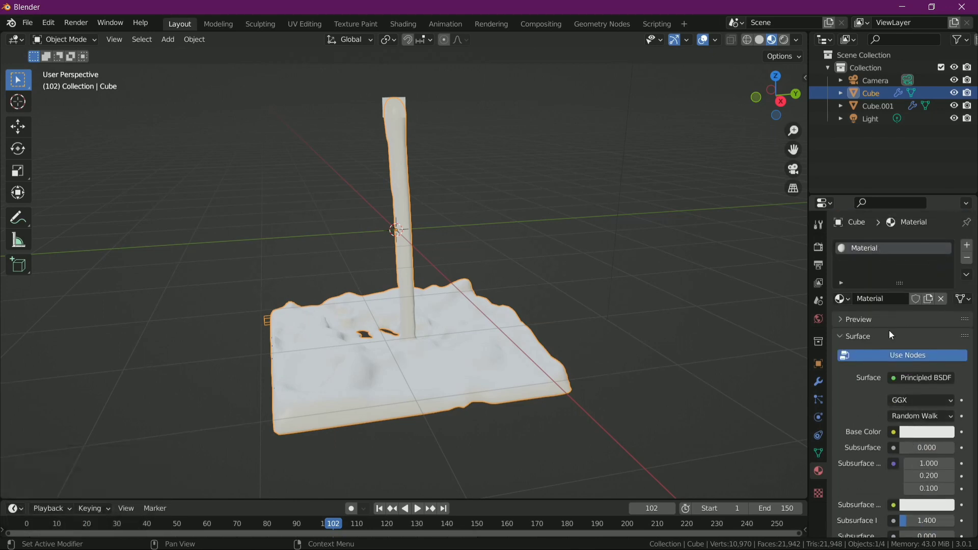
scroll(up, 3)
scroll(down, 3)
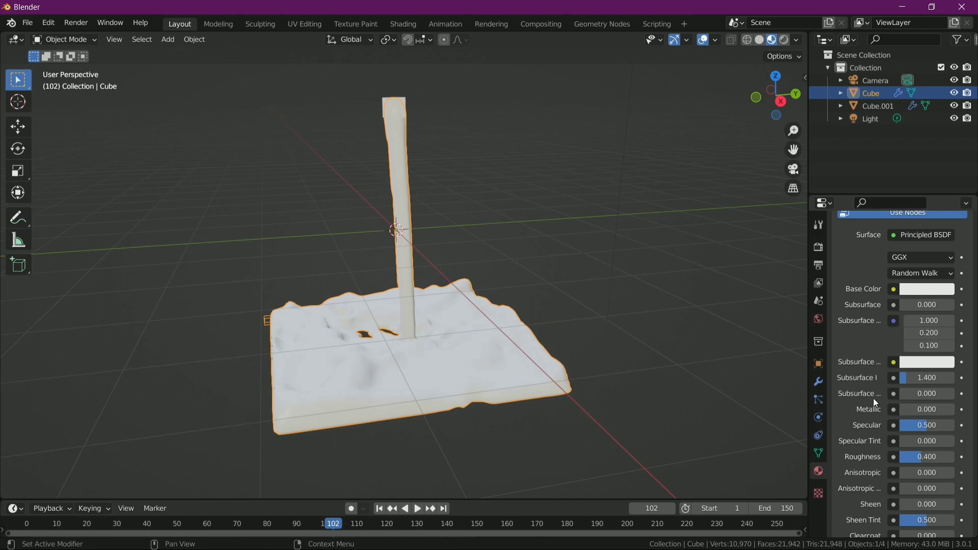
drag(926, 460, 925, 464)
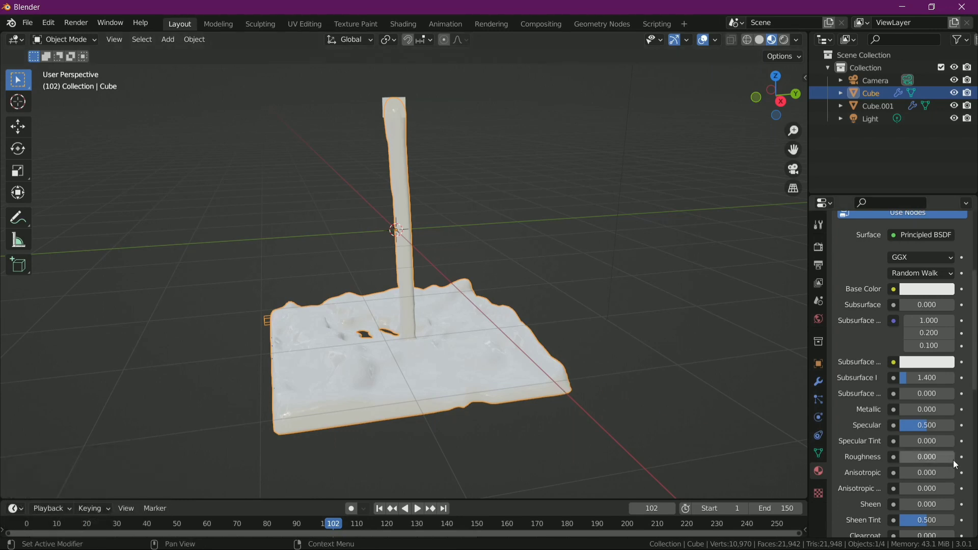
scroll(down, 3)
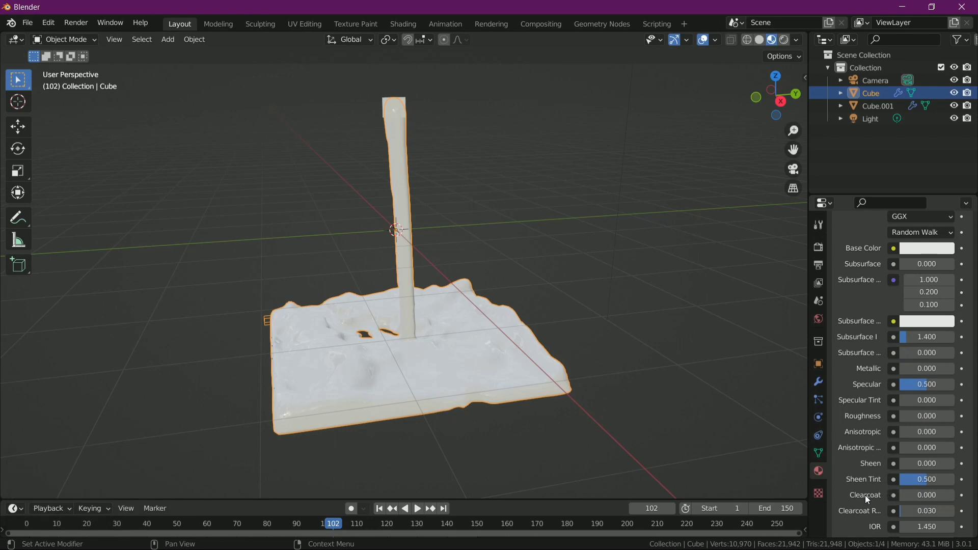
scroll(down, 3)
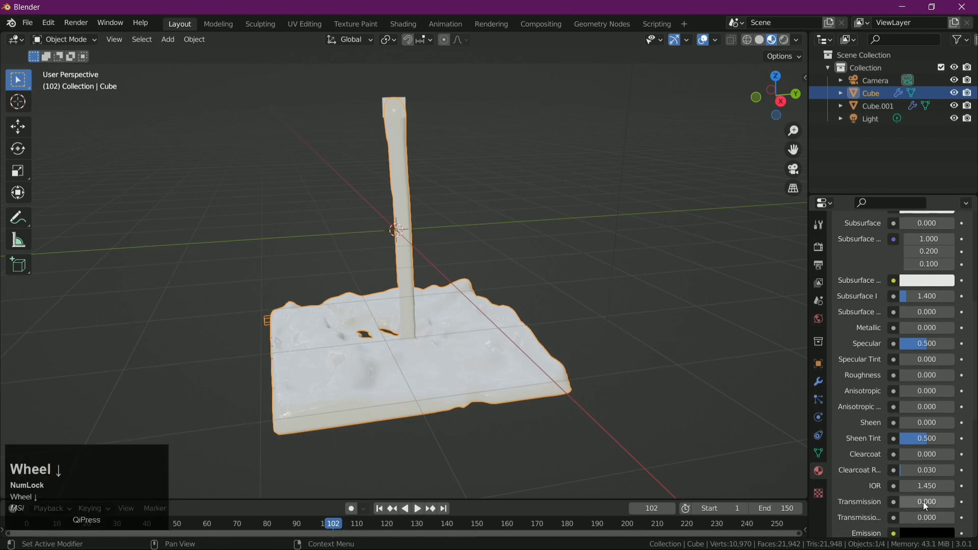
Step: Raise the liquid's IOR to 3.45 with full transmission and play the glassy pour from above
drag(917, 503, 708, 399)
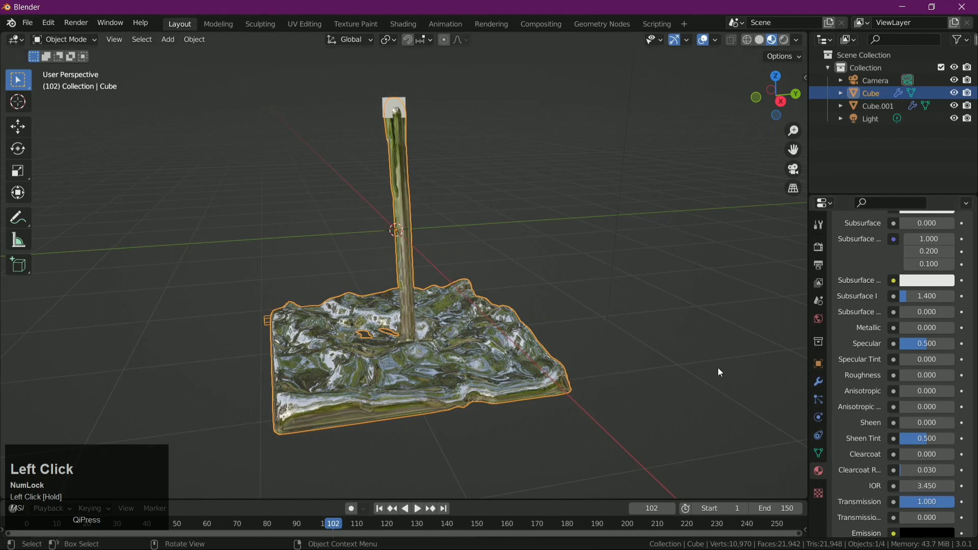
middle_click(709, 398)
key(space)
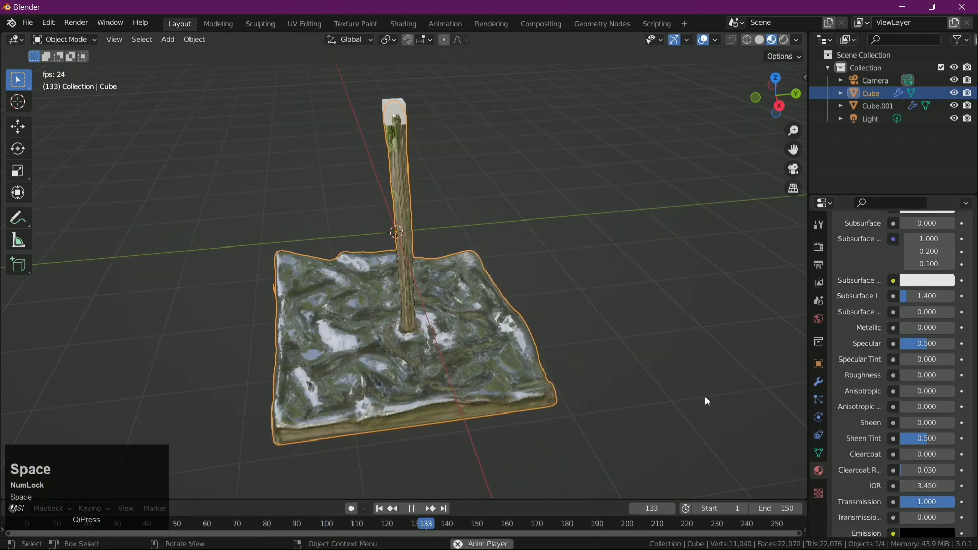
drag(688, 379, 434, 329)
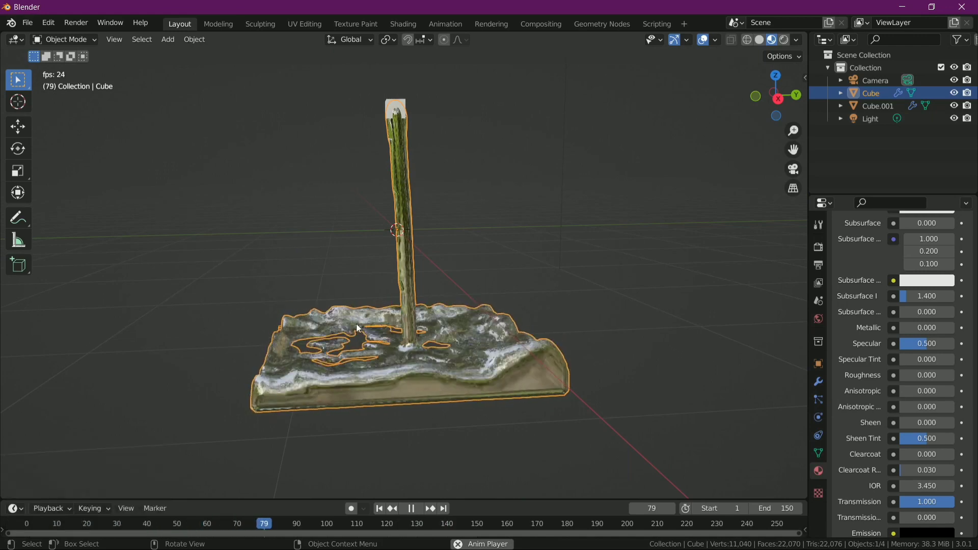
drag(565, 280, 828, 32)
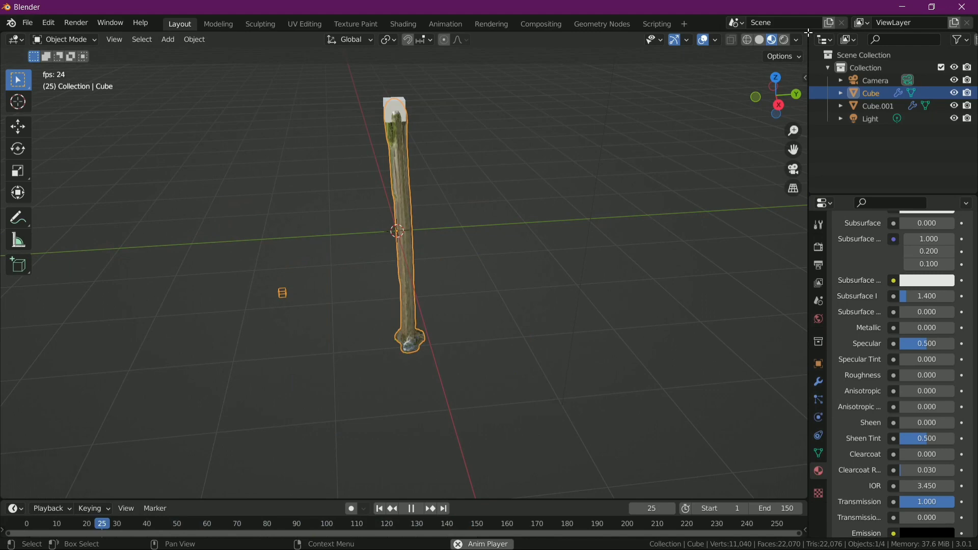
Step: Pick a different studio HDRI in Viewport Shading and orbit to judge the liquid's reflections
click(800, 41)
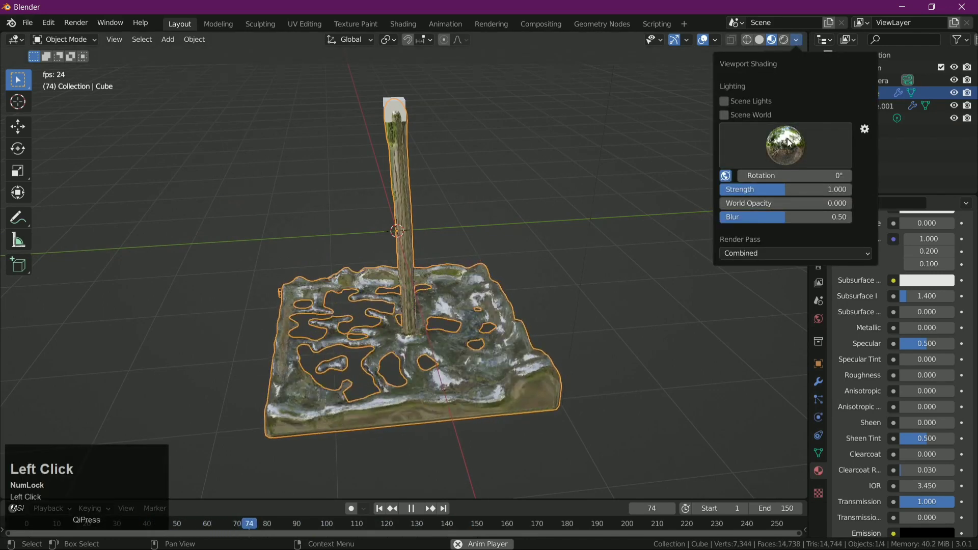
click(786, 145)
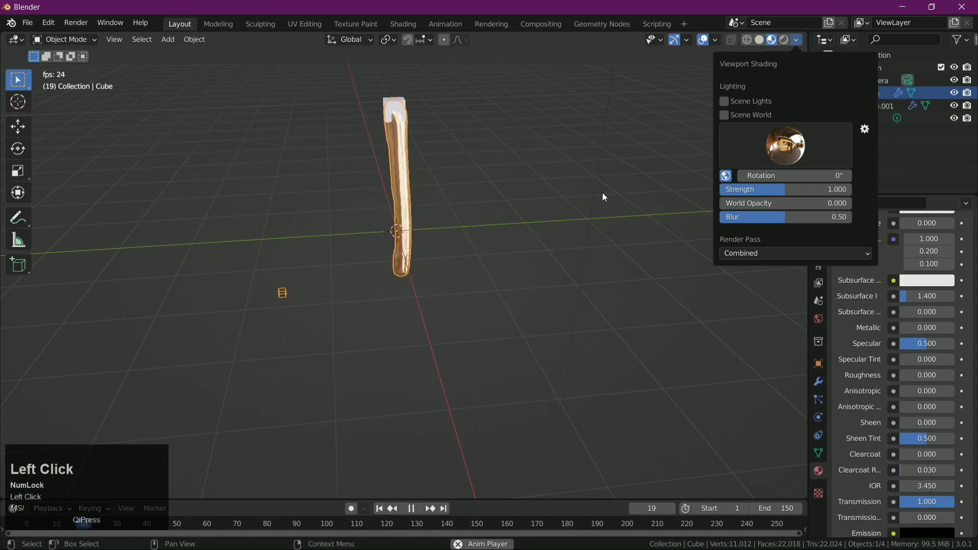
click(778, 150)
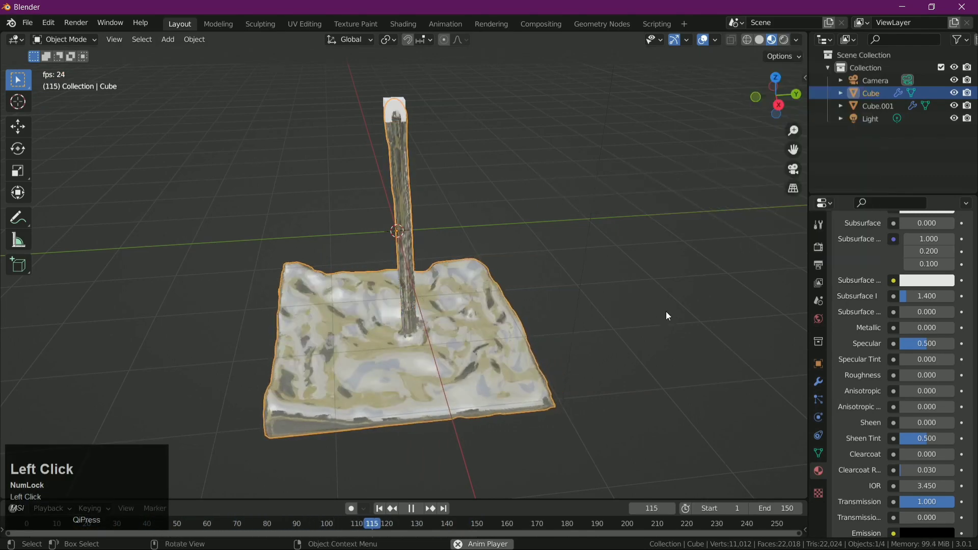
drag(701, 332, 629, 268)
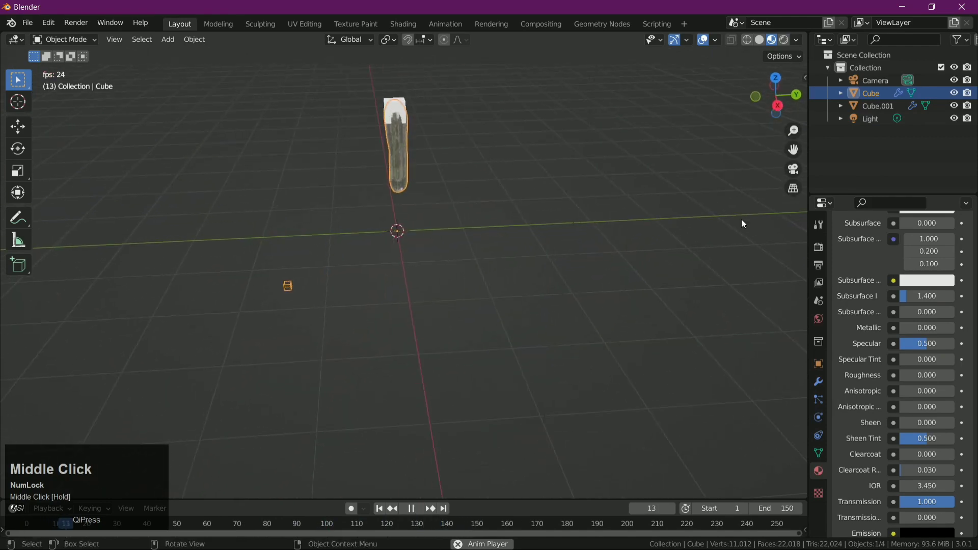
scroll(down, 3)
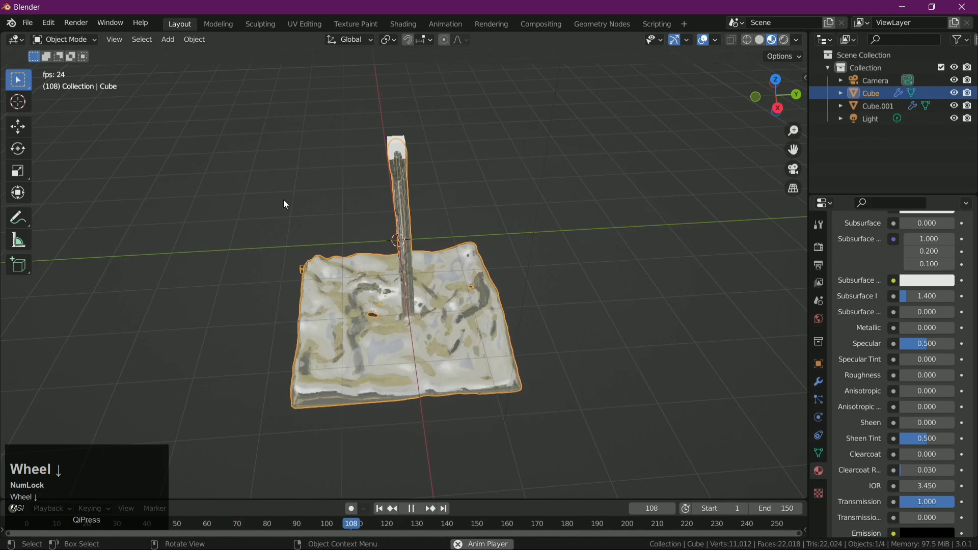
scroll(down, 3)
drag(619, 362, 41, 24)
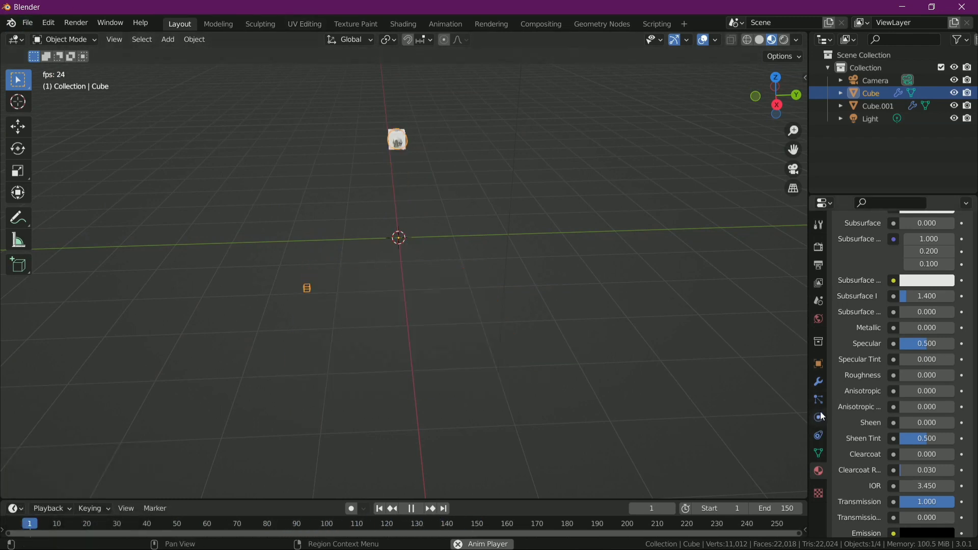
Step: Return to the domain's Fluid physics settings and bring up the File menu while playback loops
middle_click(823, 417)
click(823, 417)
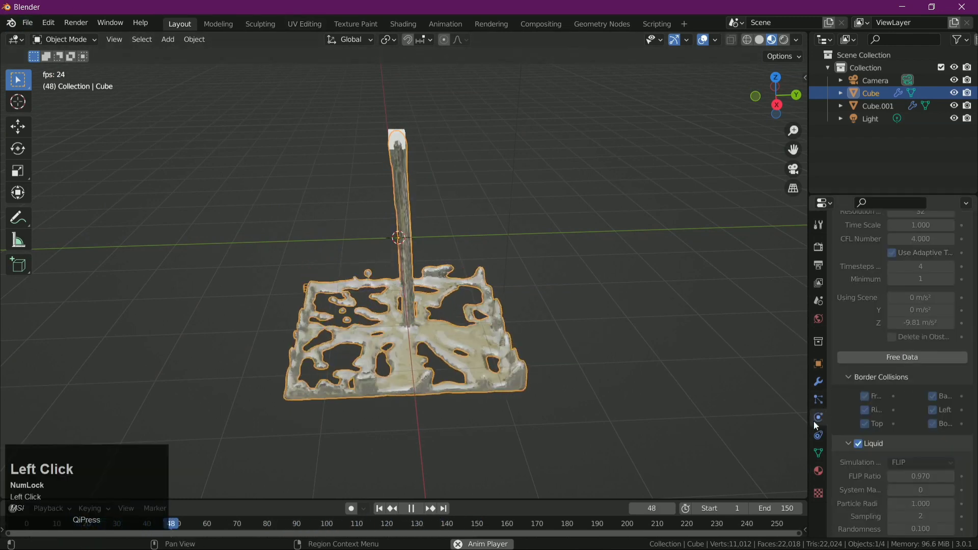
scroll(up, 3)
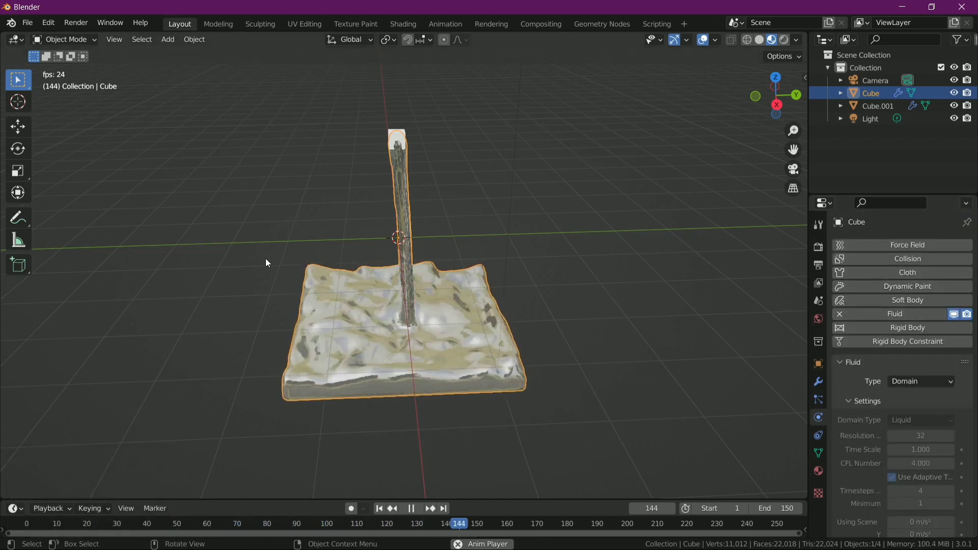
scroll(up, 3)
click(31, 22)
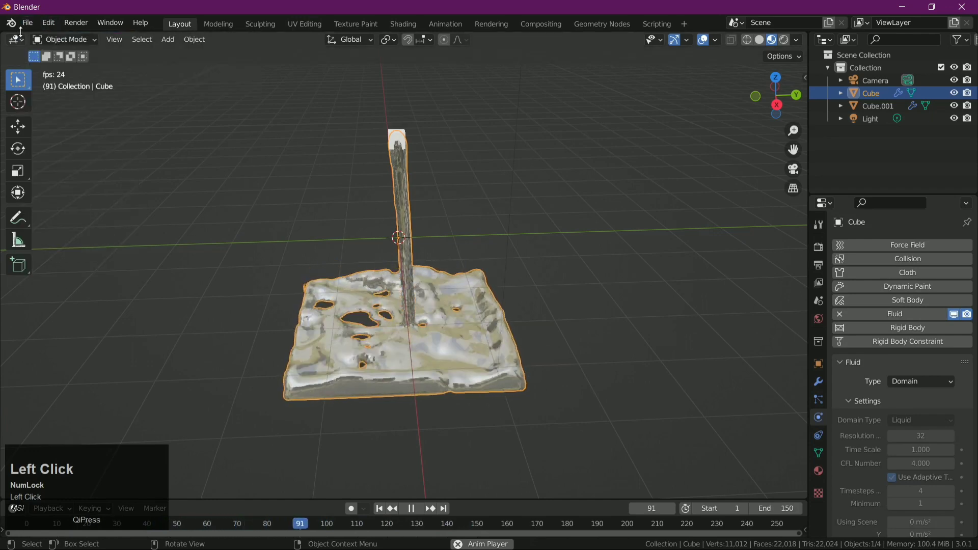